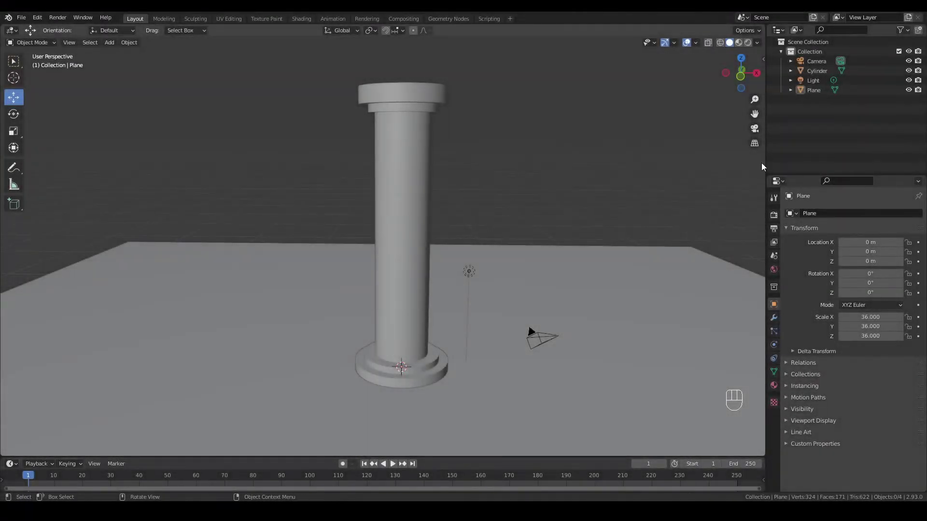
Switch the viewport to Front Orthographic view of the column scene
left_click(762, 115)
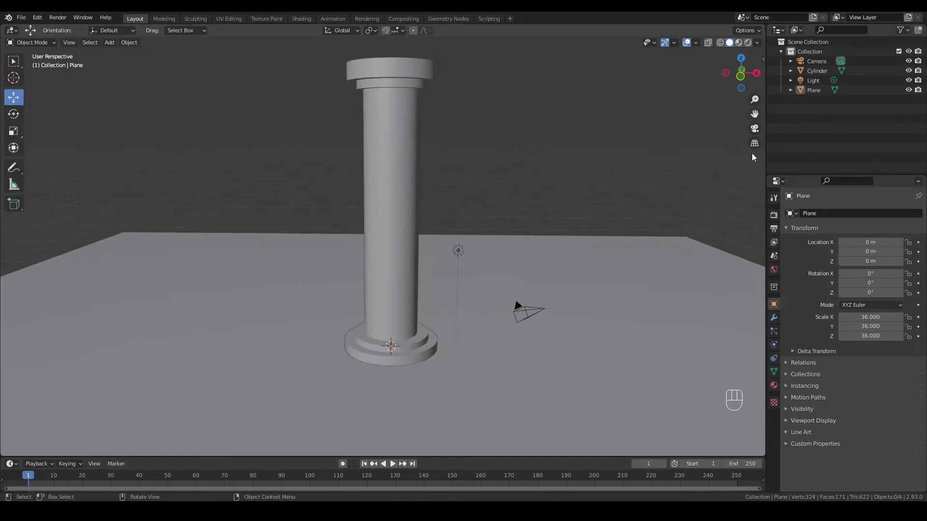
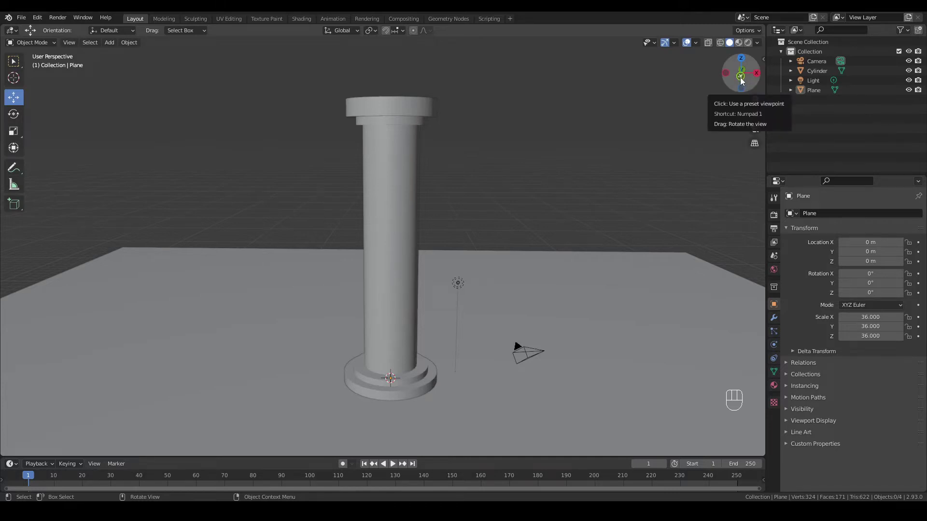
Zoom in on the column's base from the front before adding a blank Grease Pencil object
left_click(742, 81)
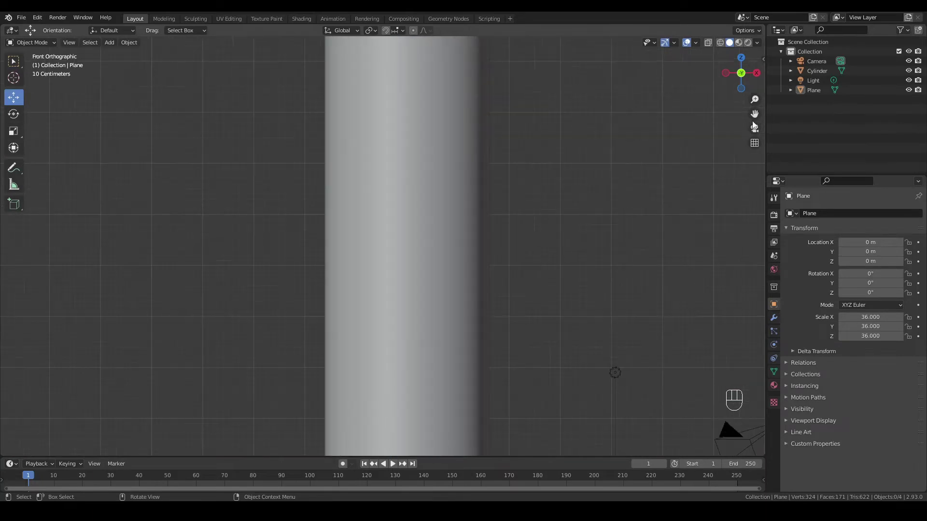
left_click_drag(759, 114, 759, 115)
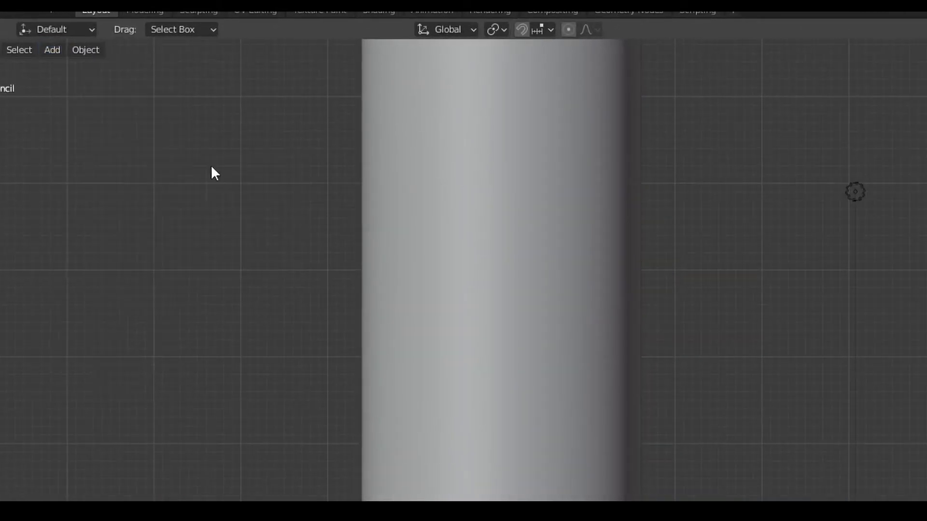
Enter Draw mode with the Pen brush at radius 25 px, strength 1.0, stroke placement on Surface
left_click_drag(34, 45, 31, 89)
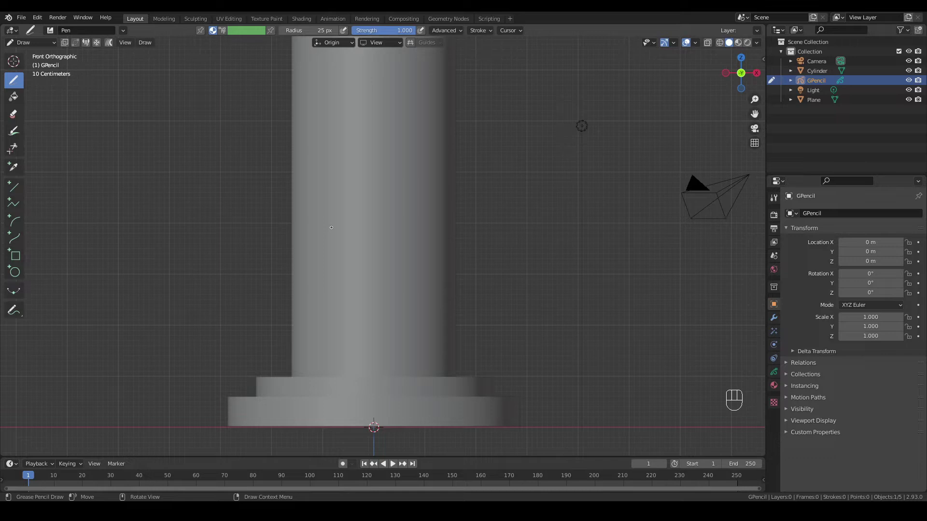
left_click_drag(348, 47, 458, 94)
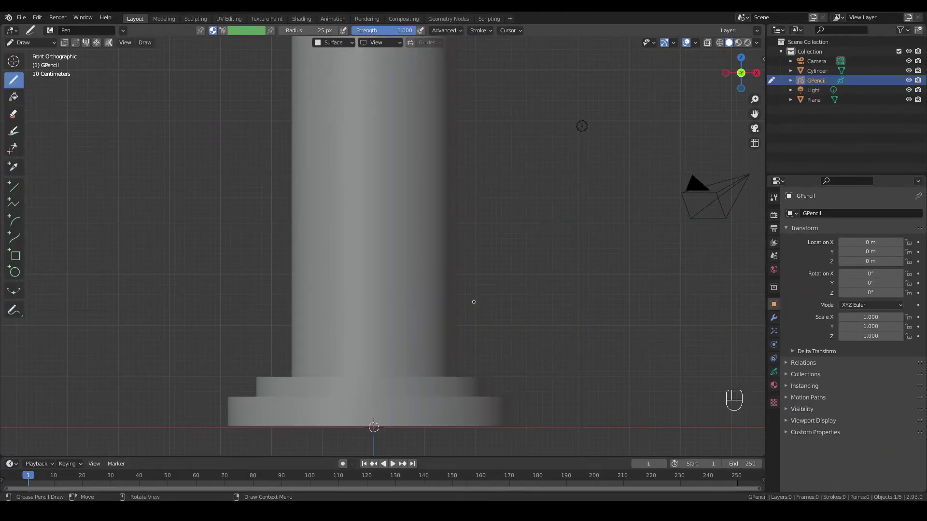
Create a new white-stroke material for the grease pencil object
left_click(774, 390)
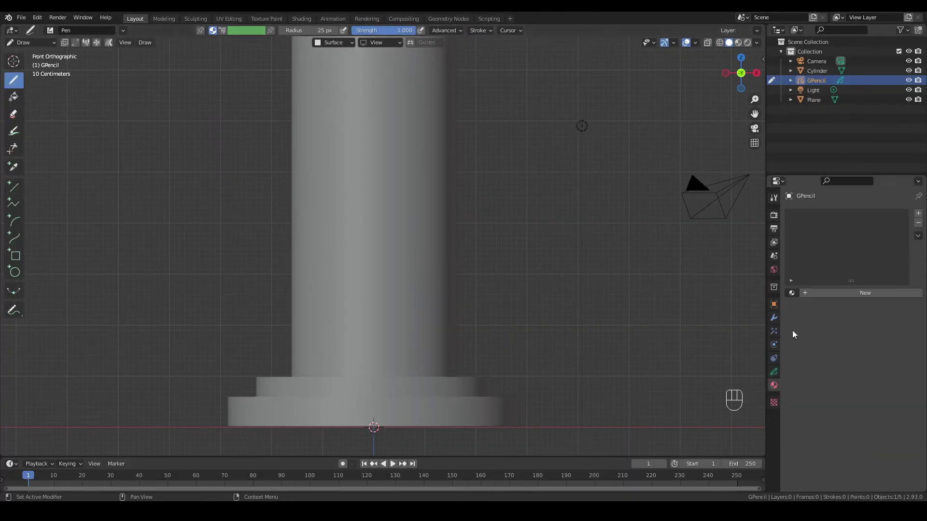
left_click(833, 300)
left_click(876, 369)
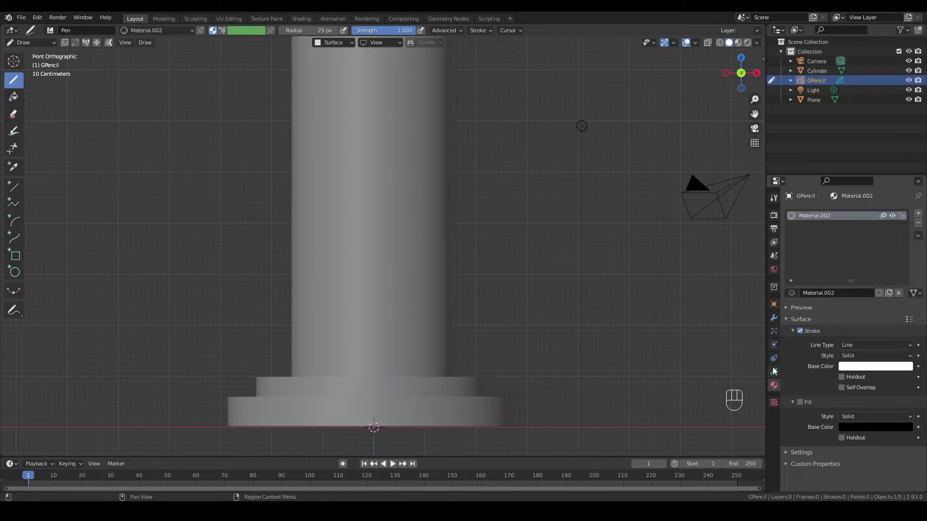
Add a new drawing layer in the grease pencil's Object Data properties
left_click(774, 373)
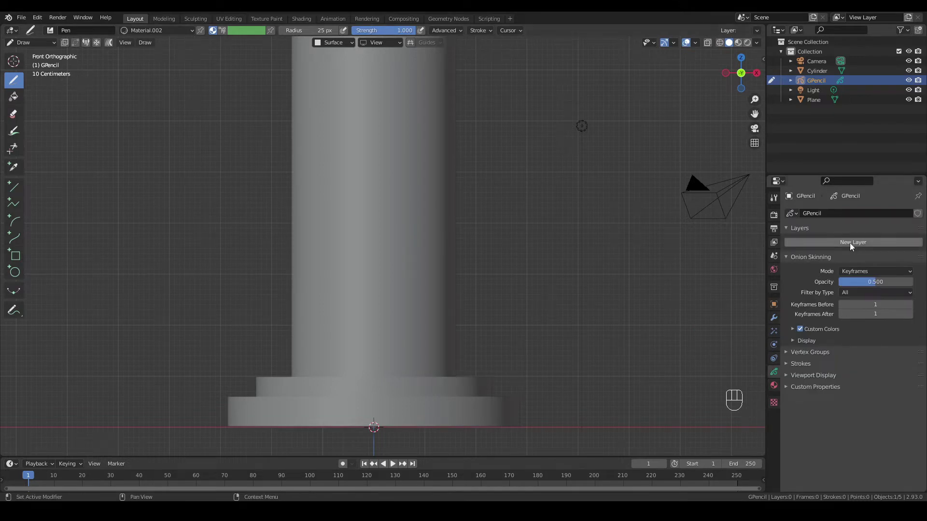
left_click(857, 246)
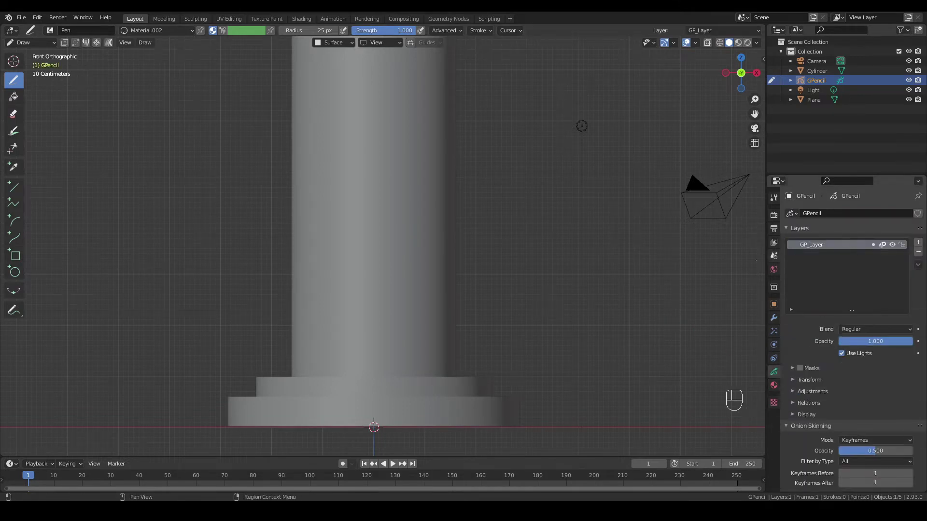
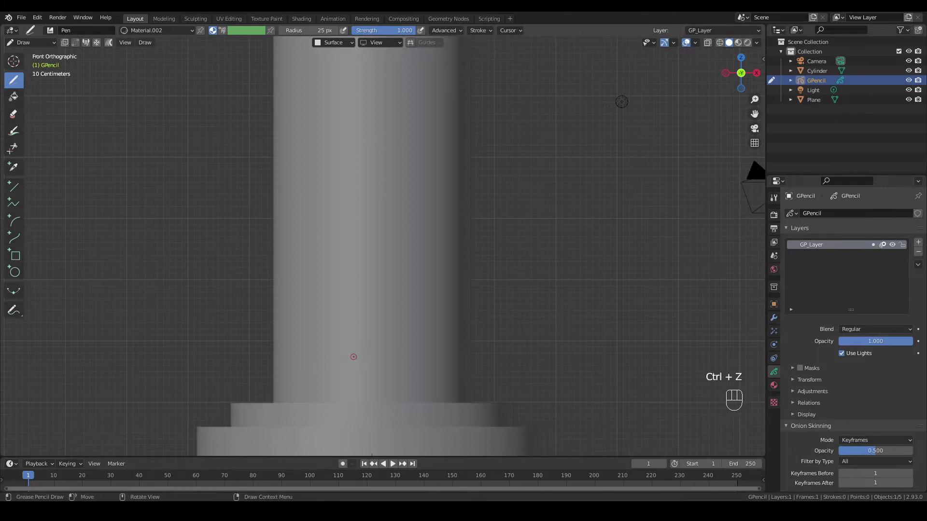
Bring up the keyframe-insertion options for the active drawing layer
key("i")
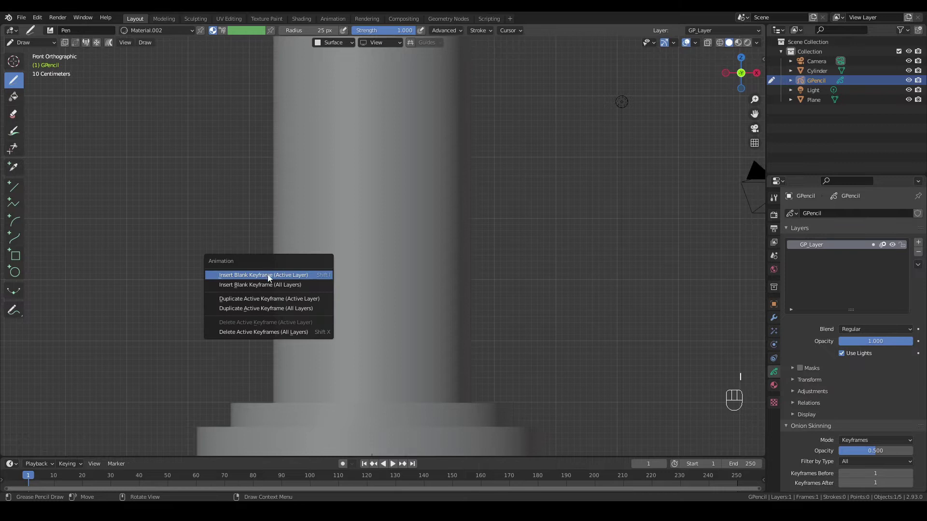
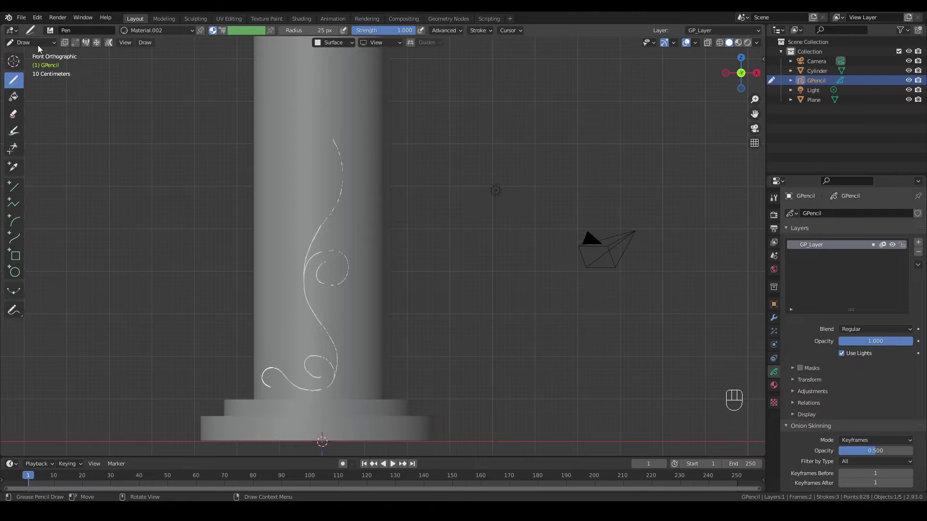
Return to Object Mode and convert the scroll drawing into a Bezier curve object
left_click_drag(41, 48, 35, 56)
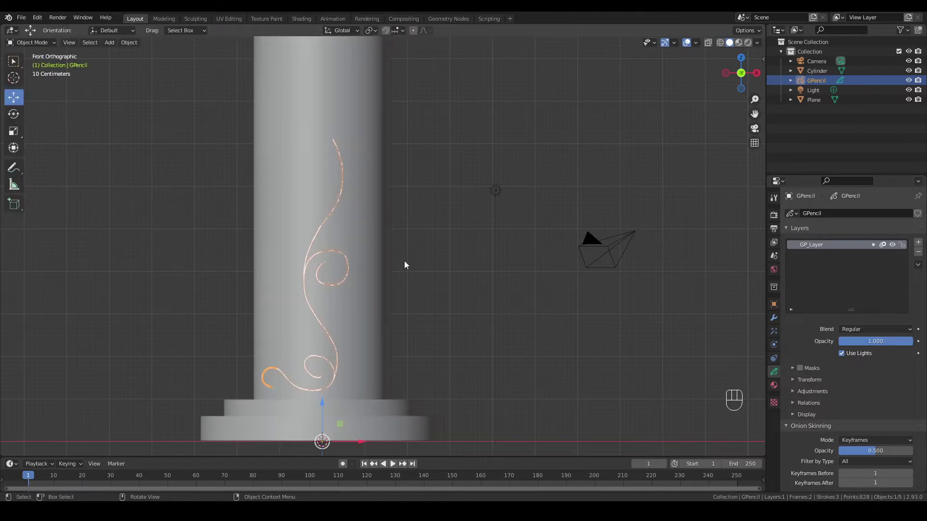
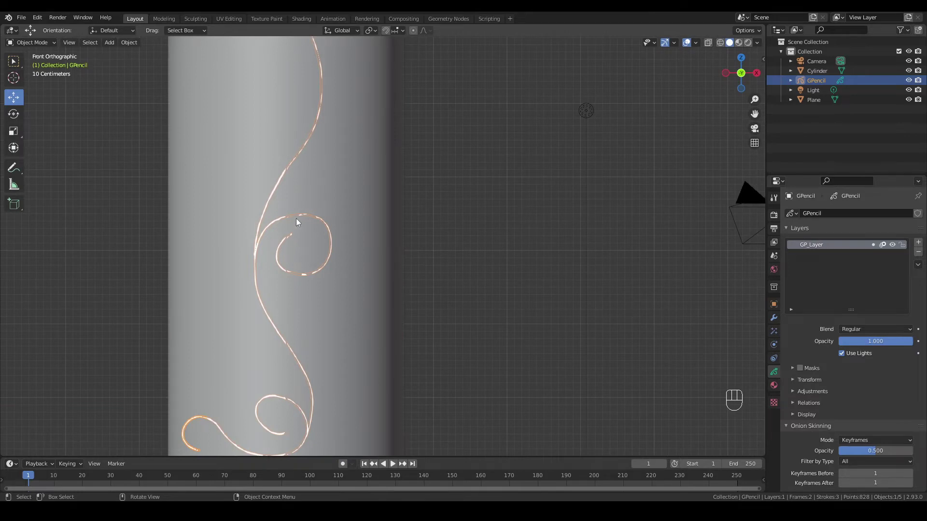
left_click_drag(297, 220, 354, 240)
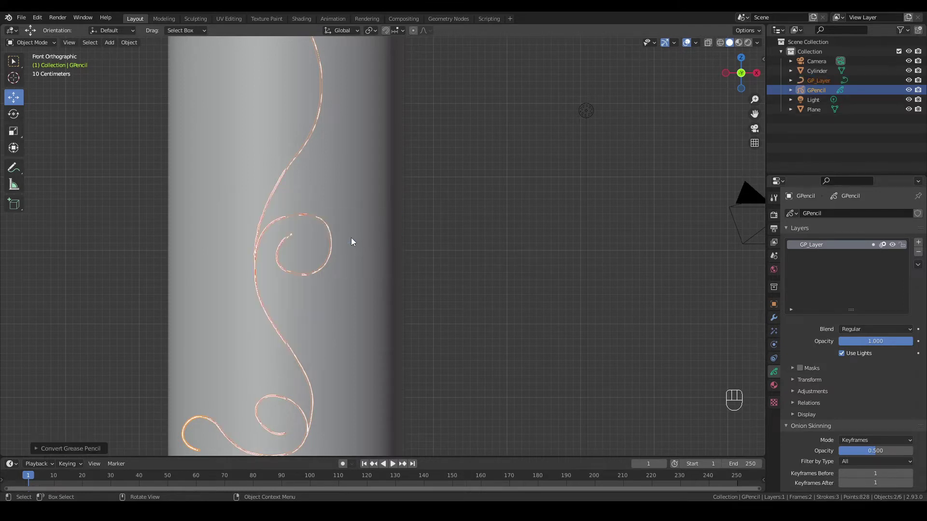
Select the new GP_Layer curve and the original GPencil object in the Outliner
left_click(817, 142)
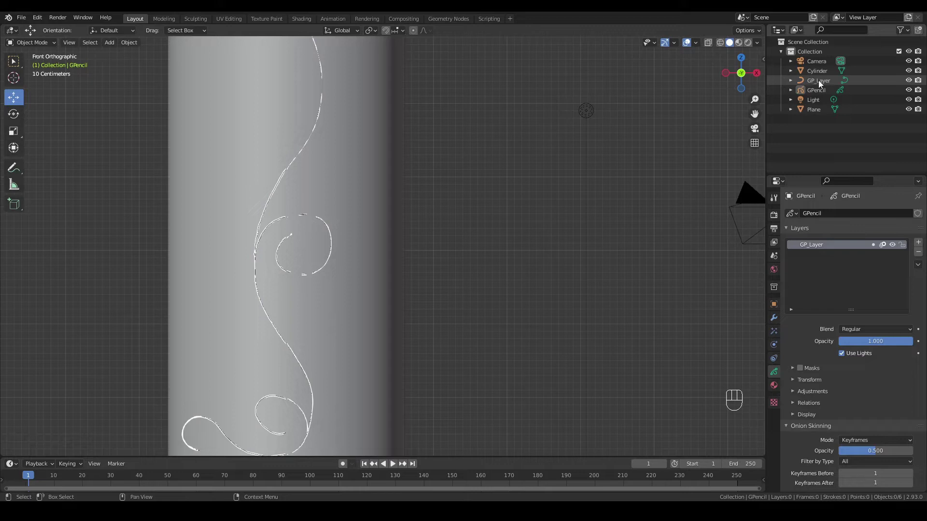
left_click(823, 83)
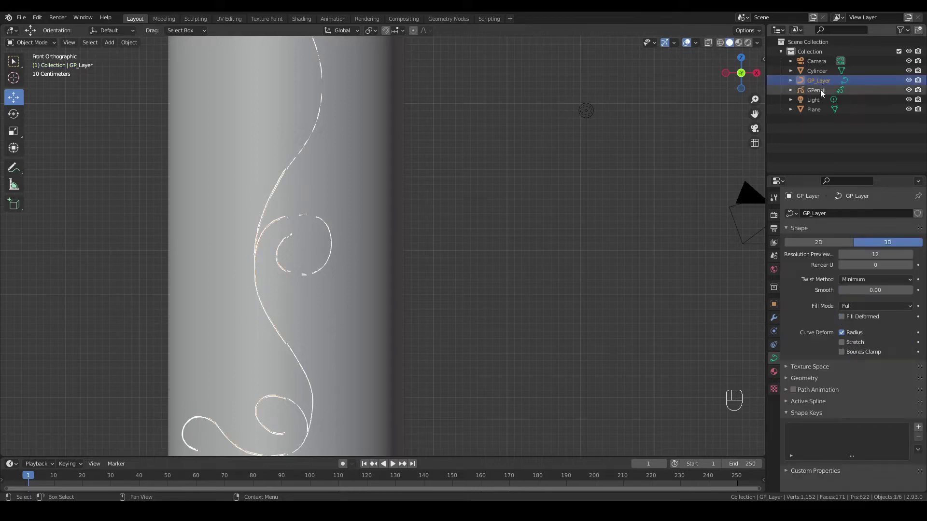
left_click(820, 93)
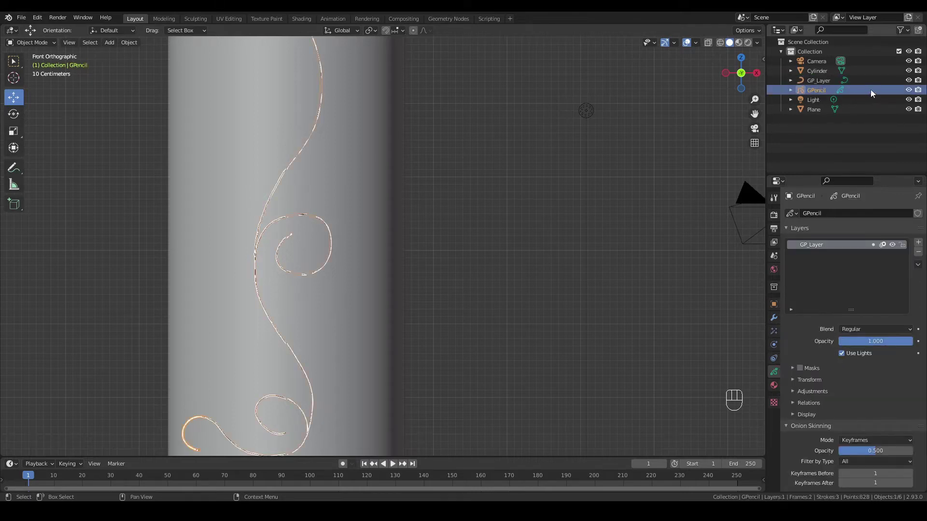
left_click(912, 92)
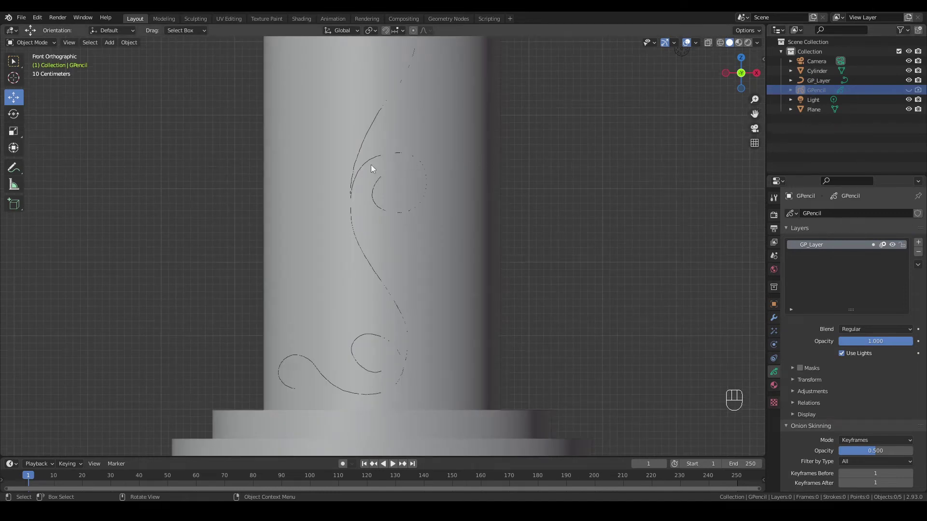
left_click(364, 169)
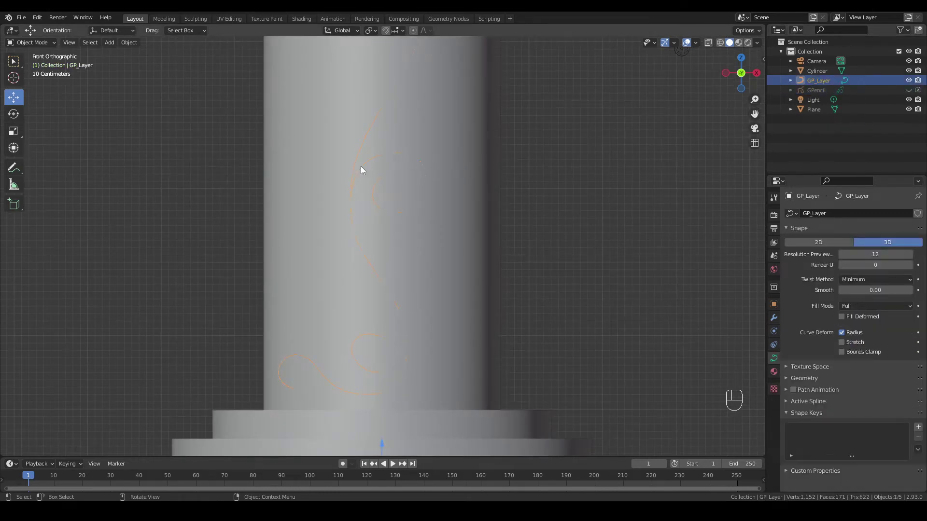
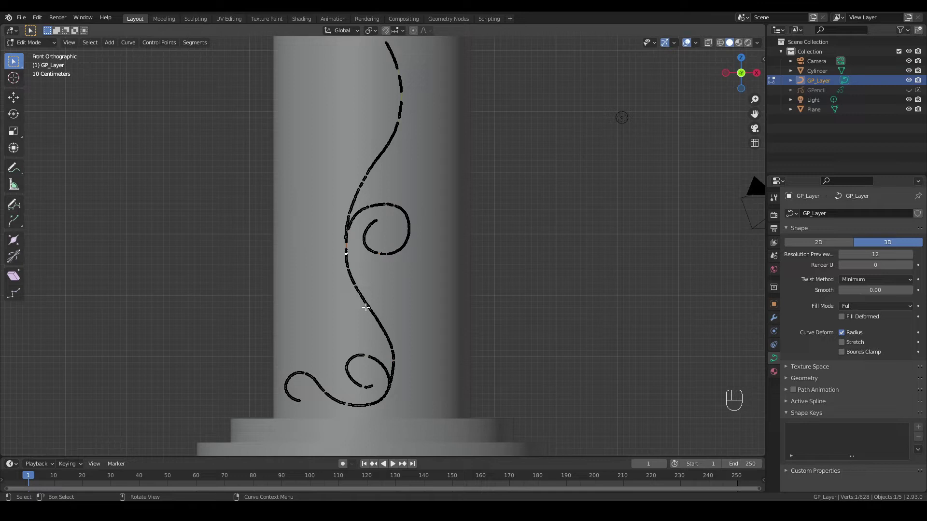
left_click(163, 144)
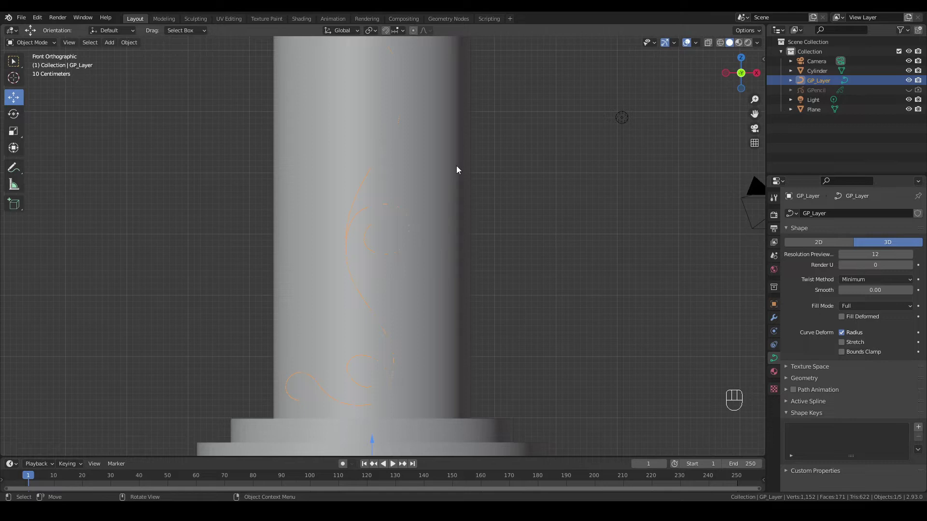
Run Simplify Curves via F3, adjust its distance error, and enable X-ray to see the curve
key("F3")
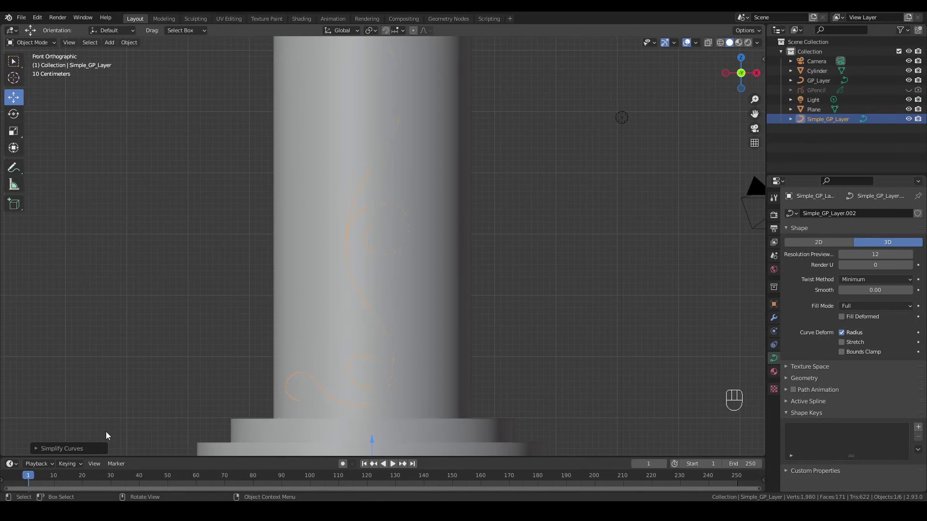
left_click(39, 452)
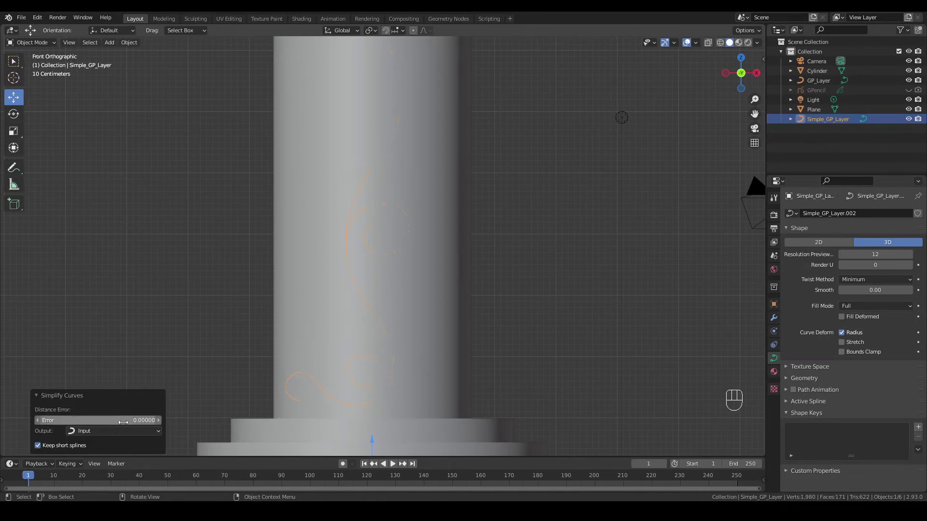
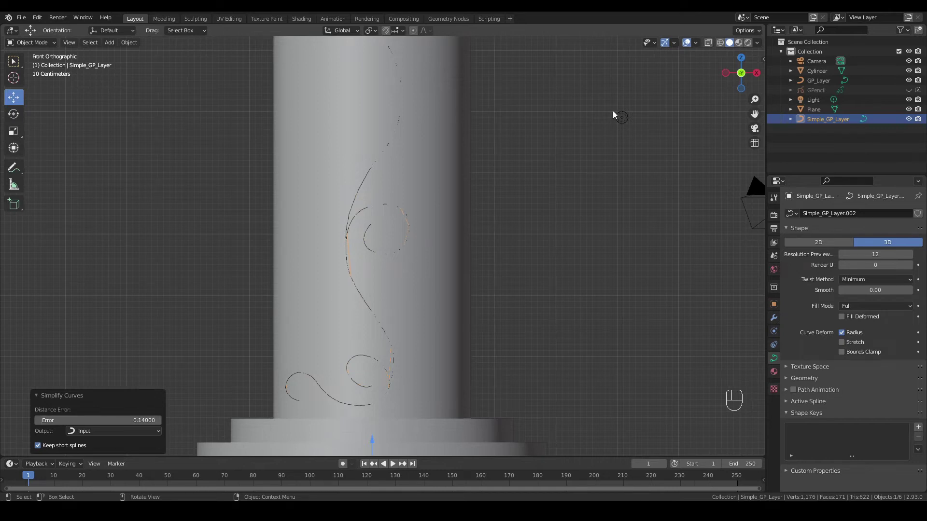
left_click(711, 45)
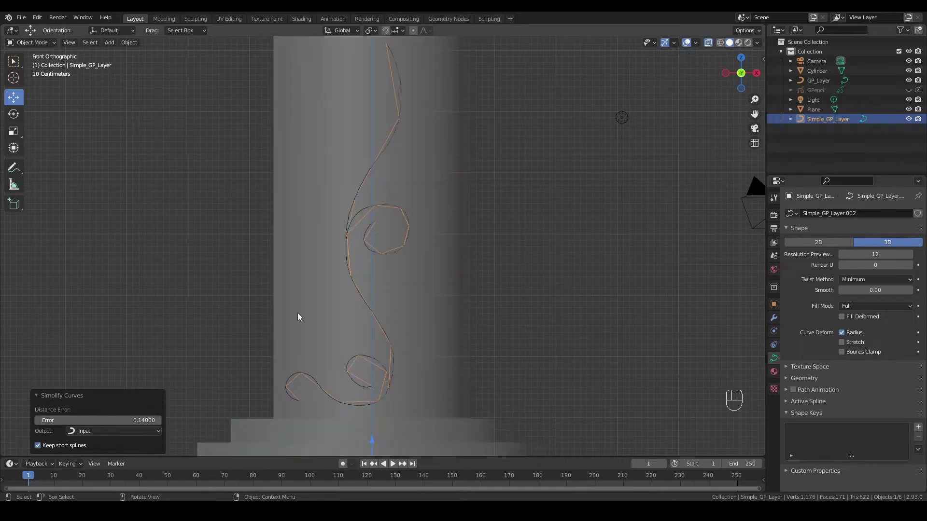
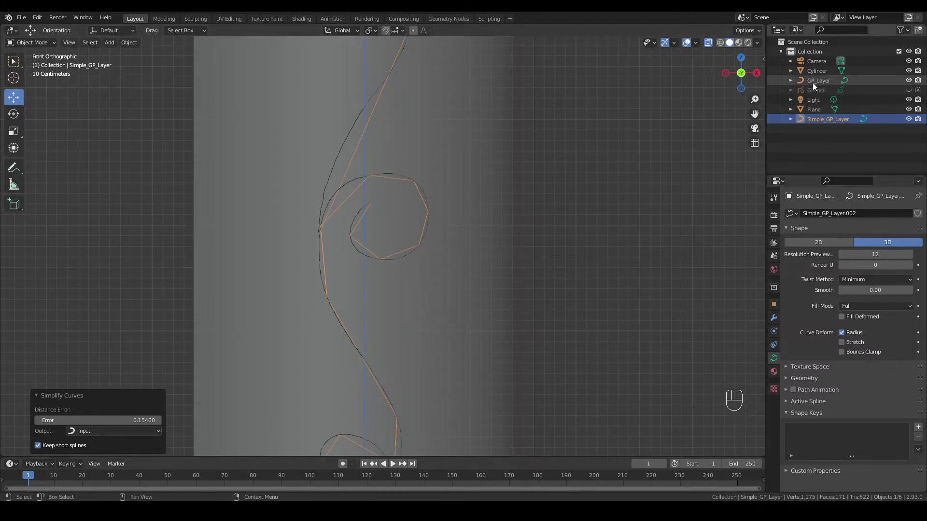
Hide GP_Layer and GPencil in the Outliner and select the simplified curve for editing
left_click(911, 82)
left_click(921, 80)
left_click(853, 140)
left_click(827, 123)
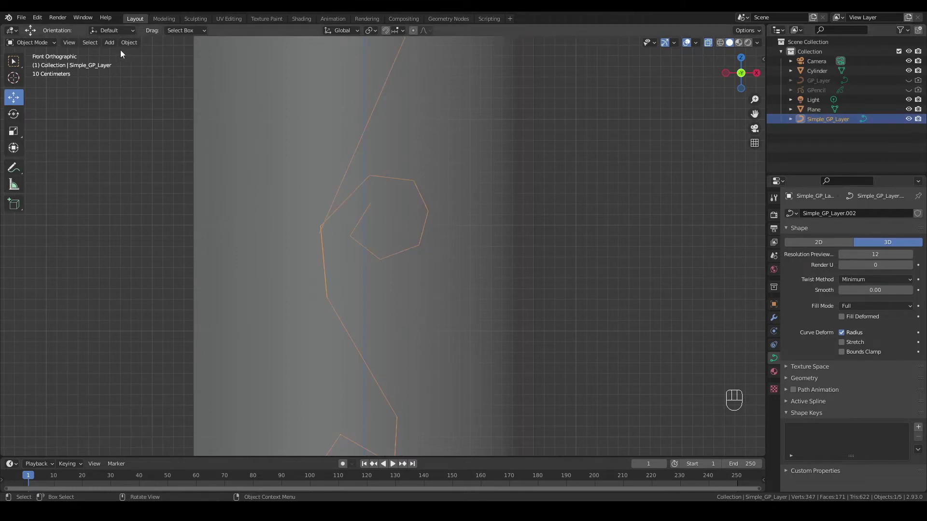
Pan toward the lower curl, then Tab back to Object Mode on the whole curve
left_click_drag(43, 49, 36, 69)
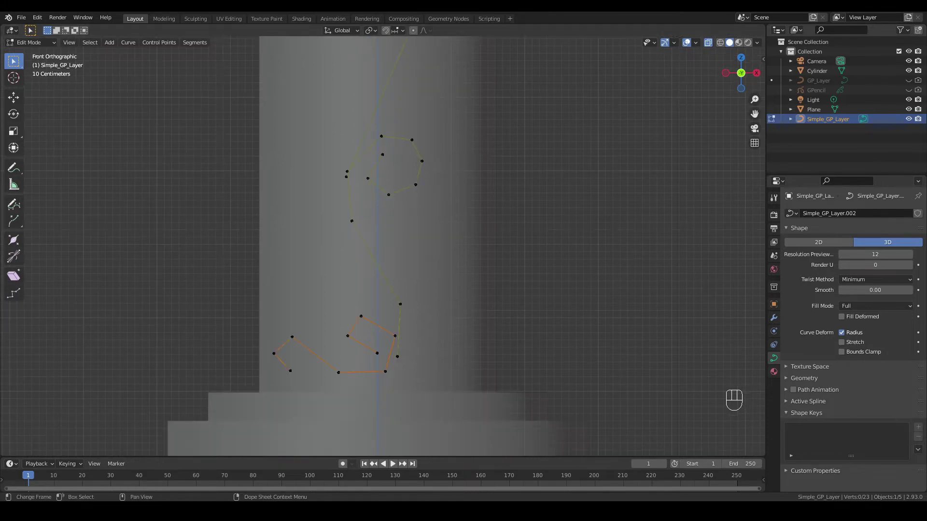
key("Tab")
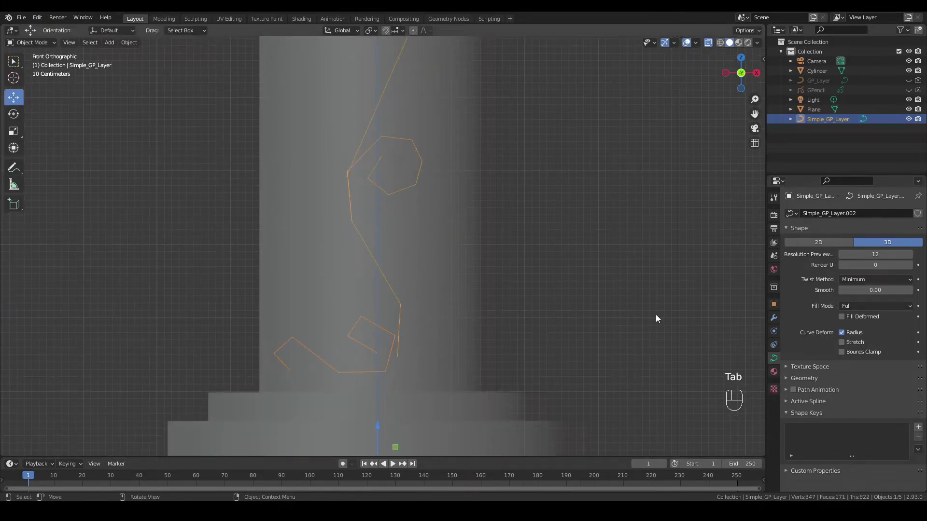
Set the curve's Geometry bevel depth to 0.12 m, then raise it to 0.19 m
left_click(802, 383)
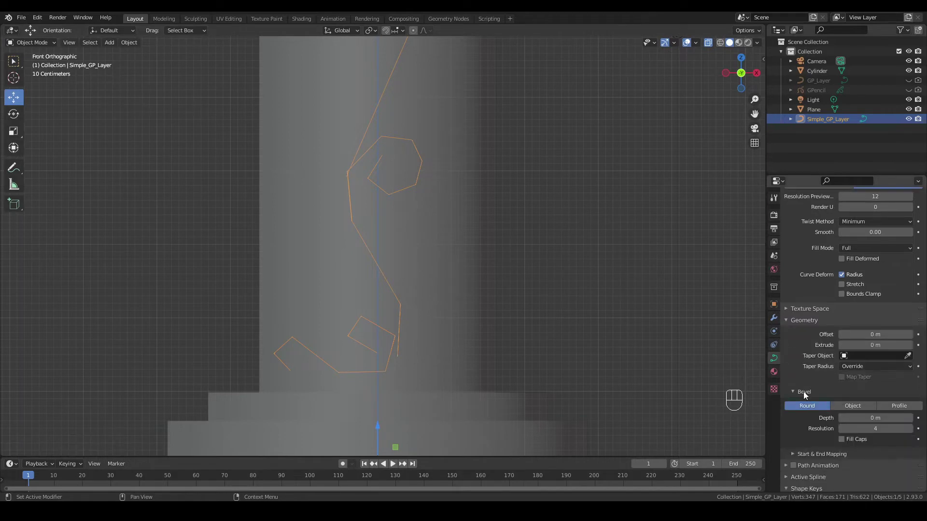
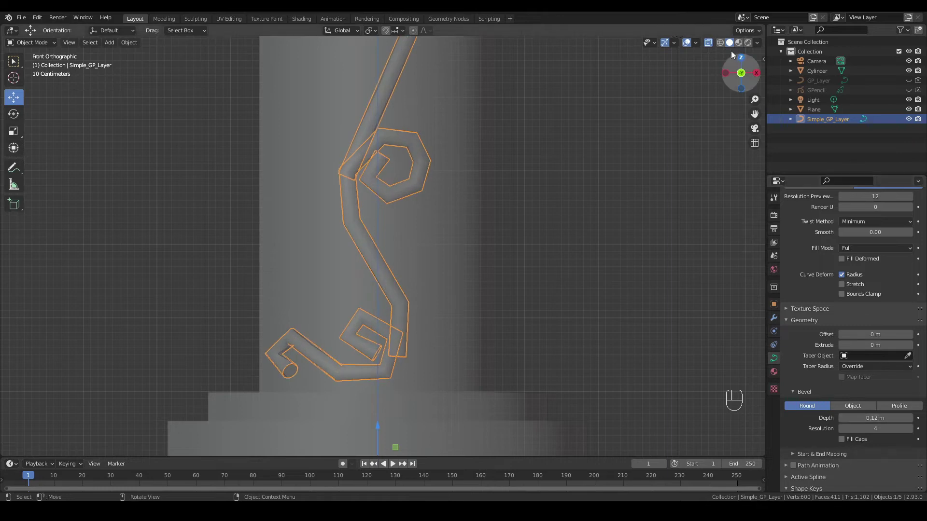
left_click(710, 45)
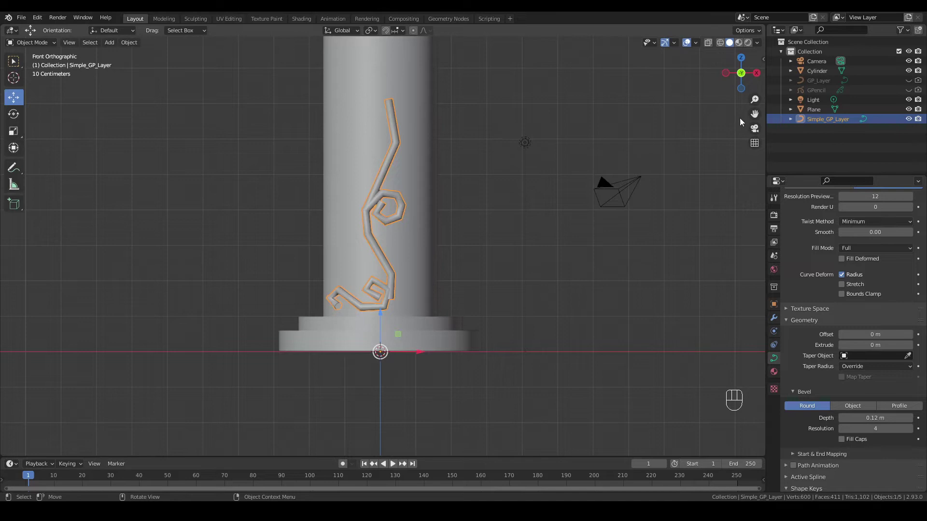
left_click_drag(757, 112, 600, 252)
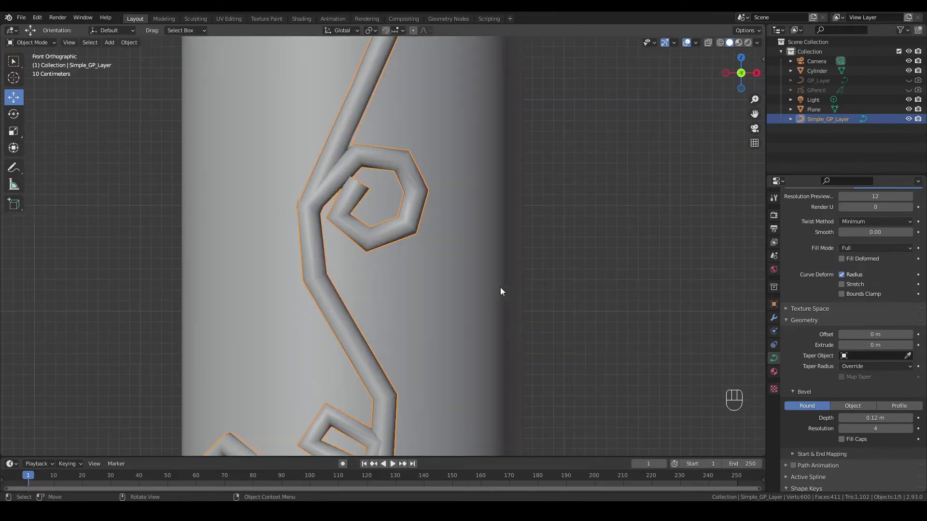
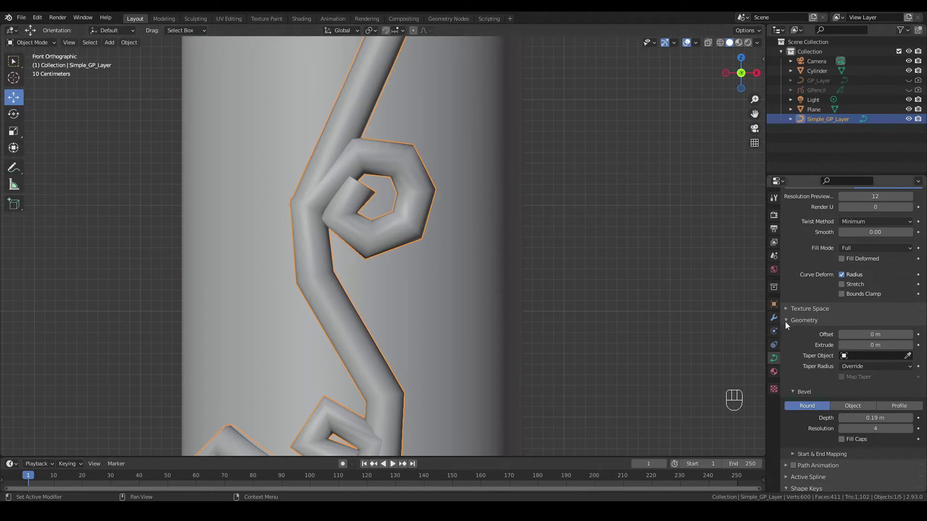
Add a Subdivision Surface modifier with viewport and render levels 3
left_click_drag(826, 216, 772, 341)
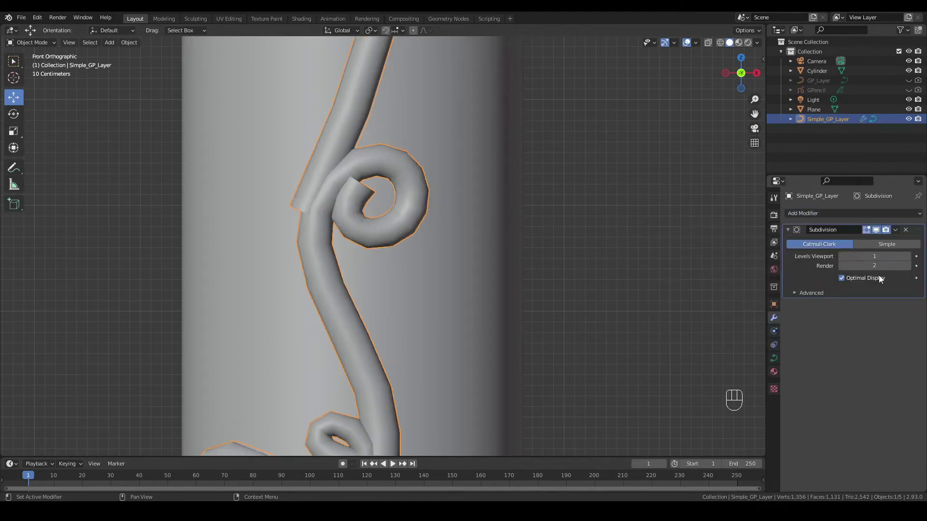
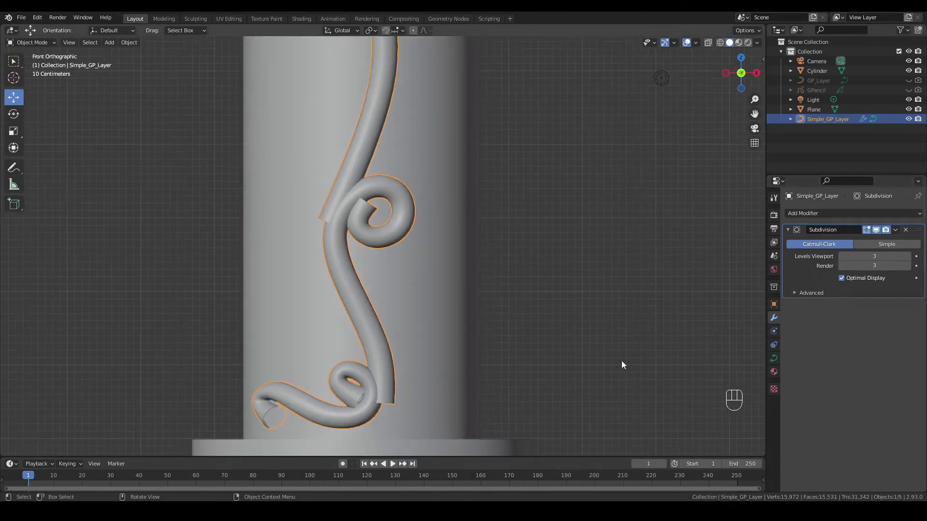
Switch the scroll's bevel to a custom profile at 0.27 m depth, resolution 10, and shape the grooved cross-section curve
left_click(774, 366)
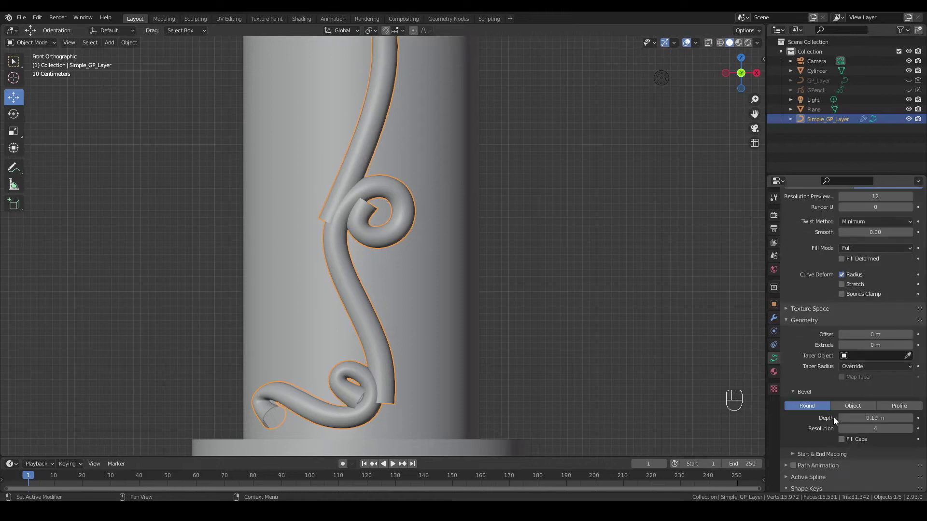
left_click(907, 408)
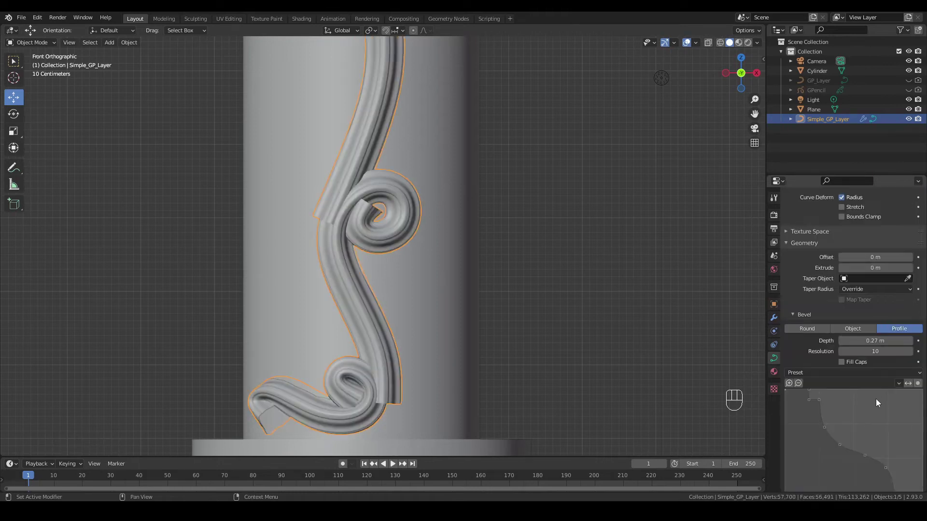
left_click_drag(844, 374, 901, 404)
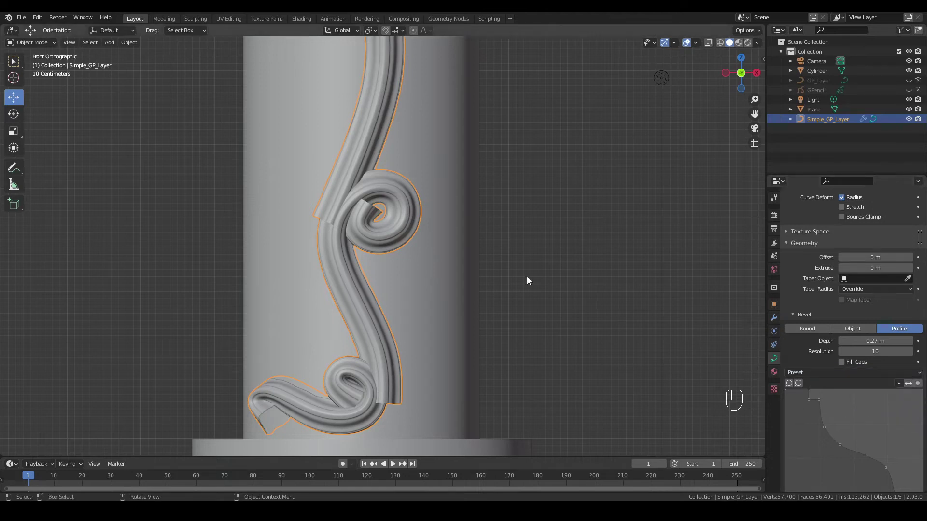
left_click_drag(759, 113, 756, 115)
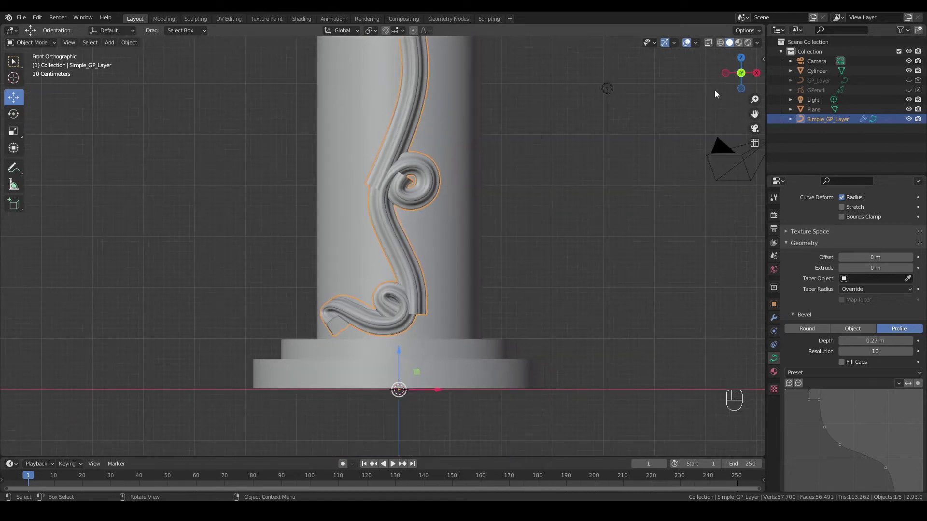
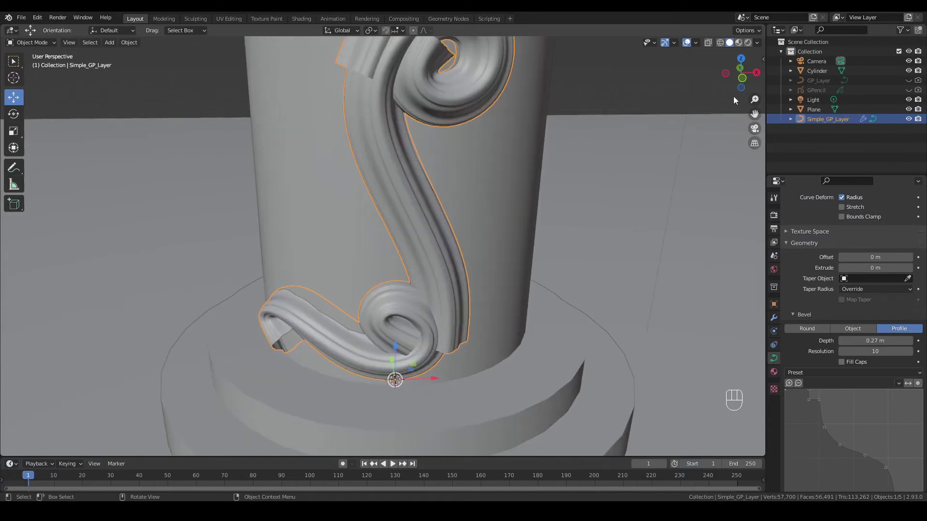
left_click_drag(746, 83, 739, 93)
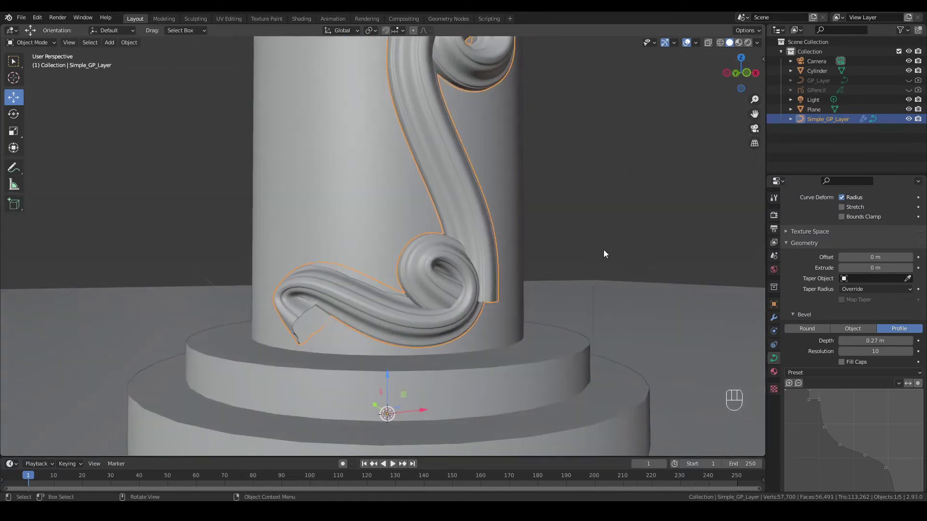
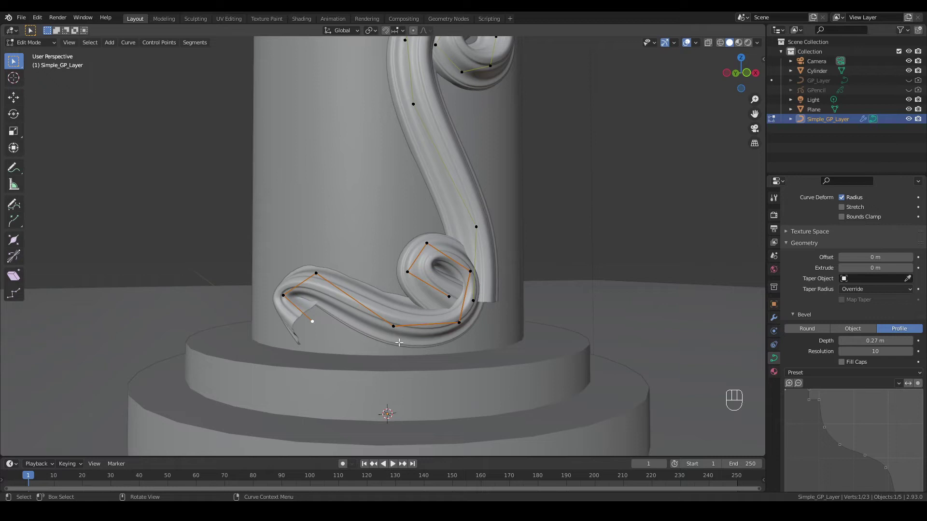
Shrink the lower curl's end and inner point radii to thin tips and reposition its end point
key("alt+s")
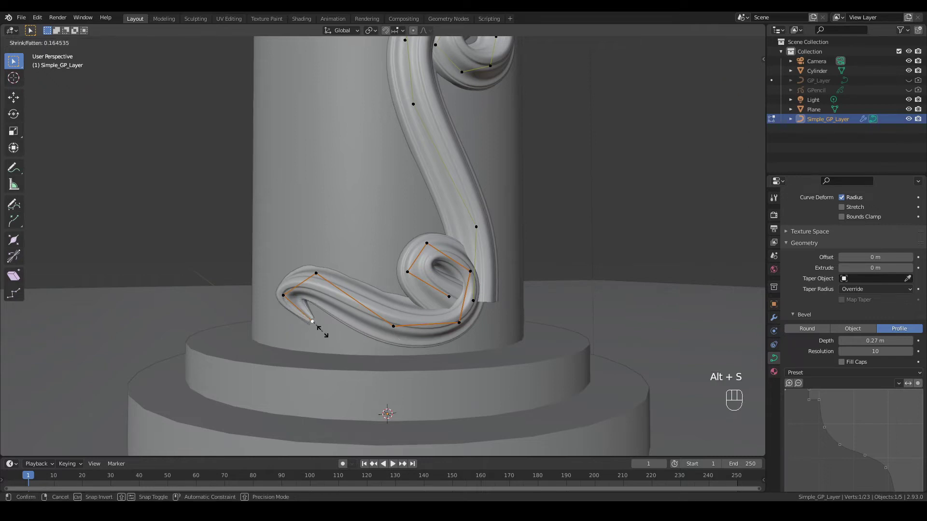
left_click(744, 90)
key("g")
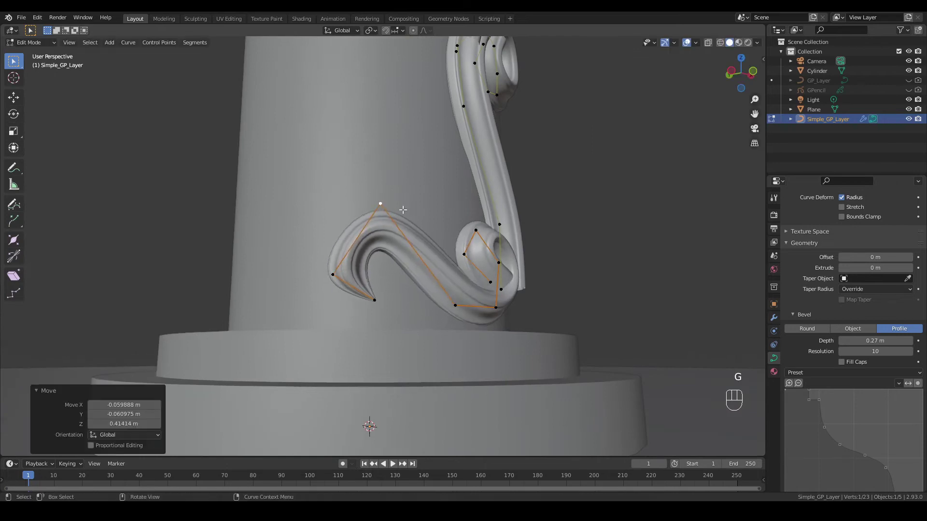
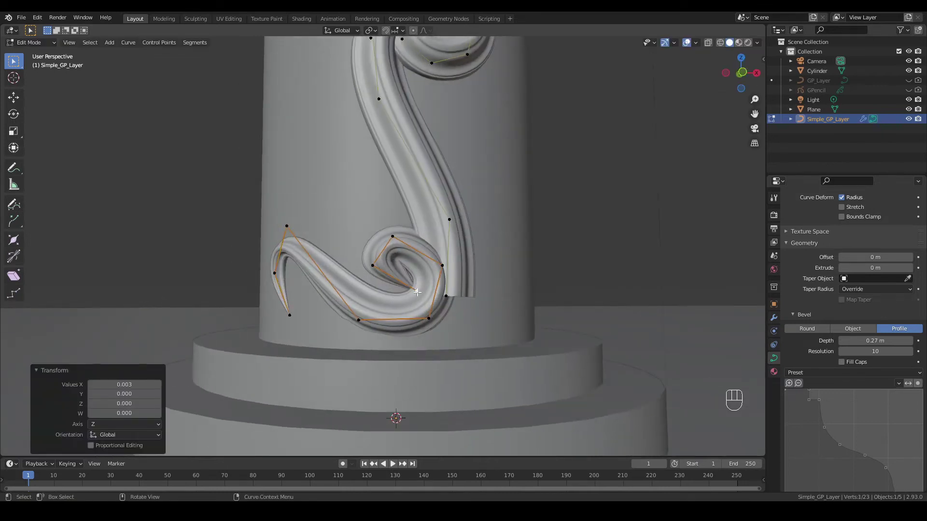
key("alt+s")
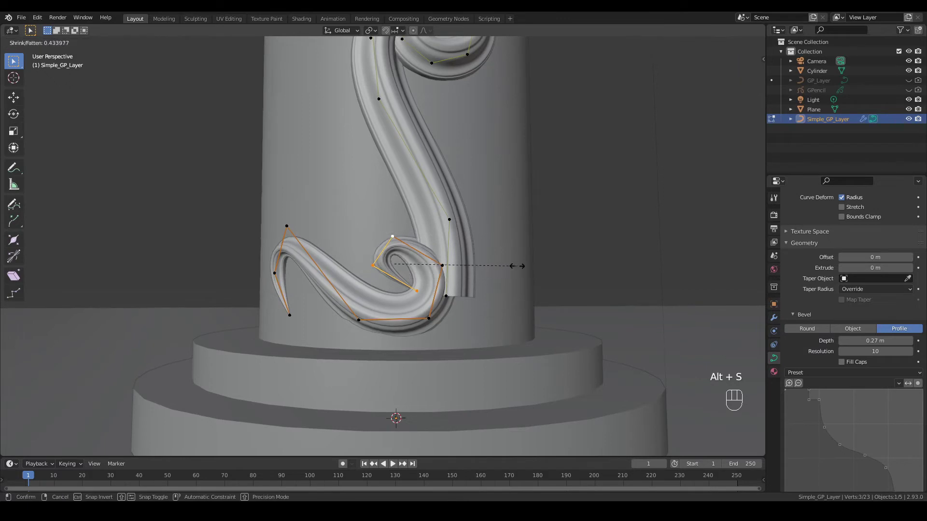
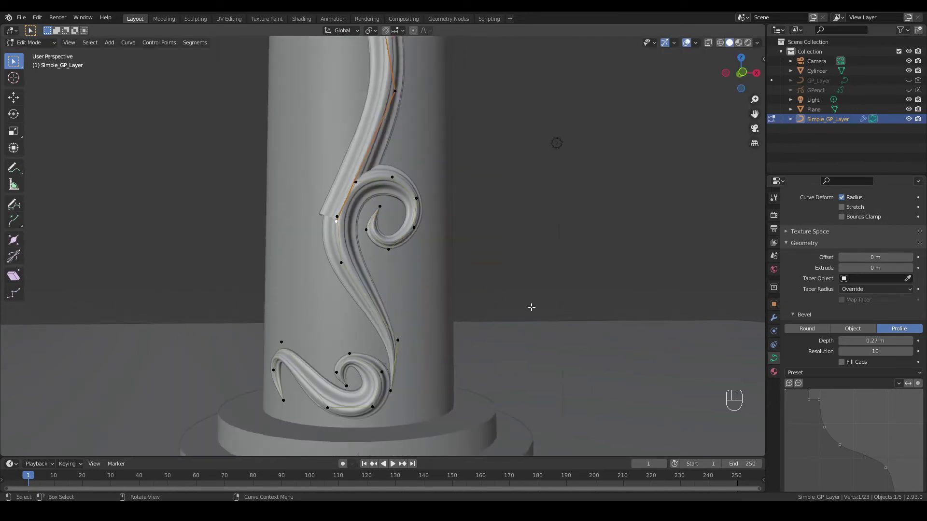
Thin a point on the upper curl and reposition it to tighten its spiral tip
key("alt+s")
key("g")
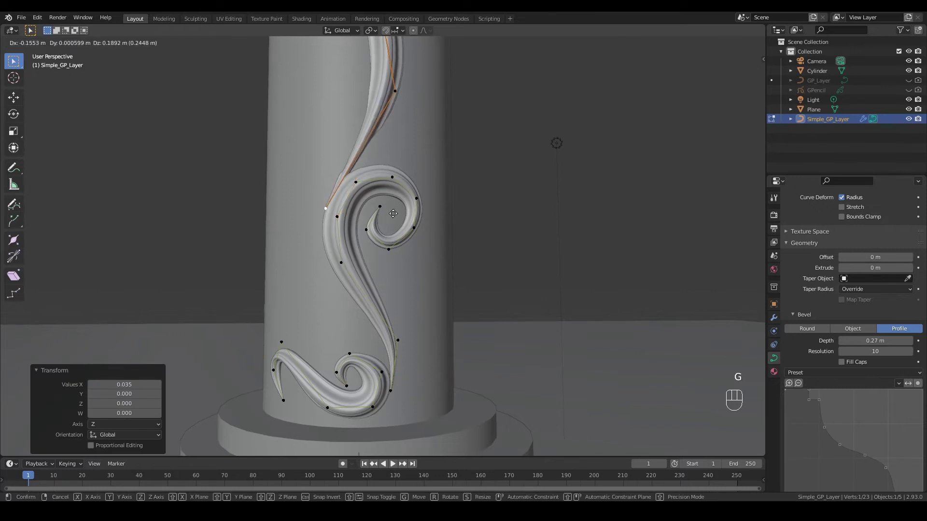
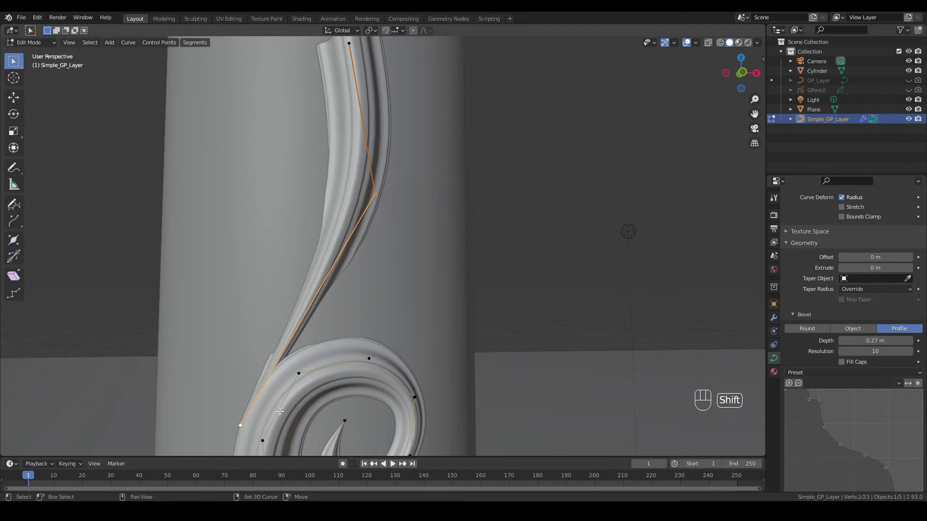
Reshape the upper stem, extrude a new end point into a thin hooked tip, and return to Object Mode
left_click_drag(316, 306, 282, 240)
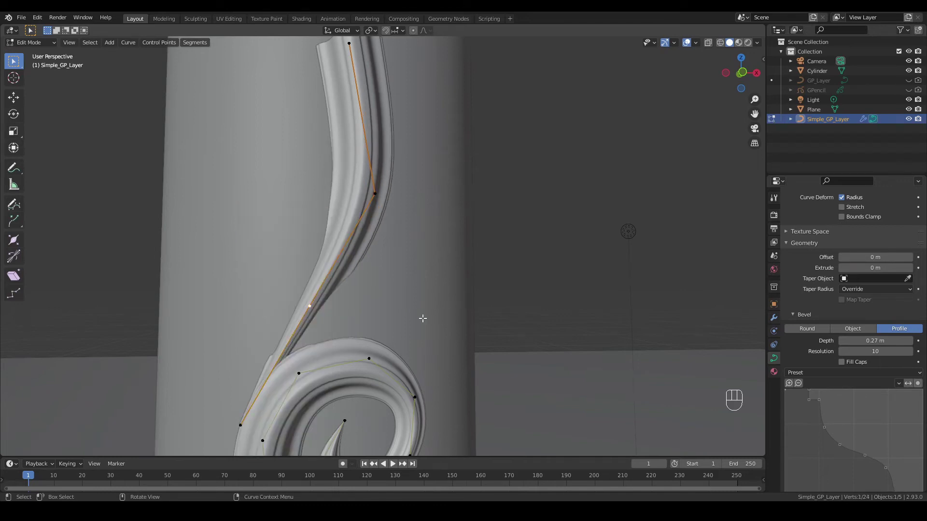
key("g")
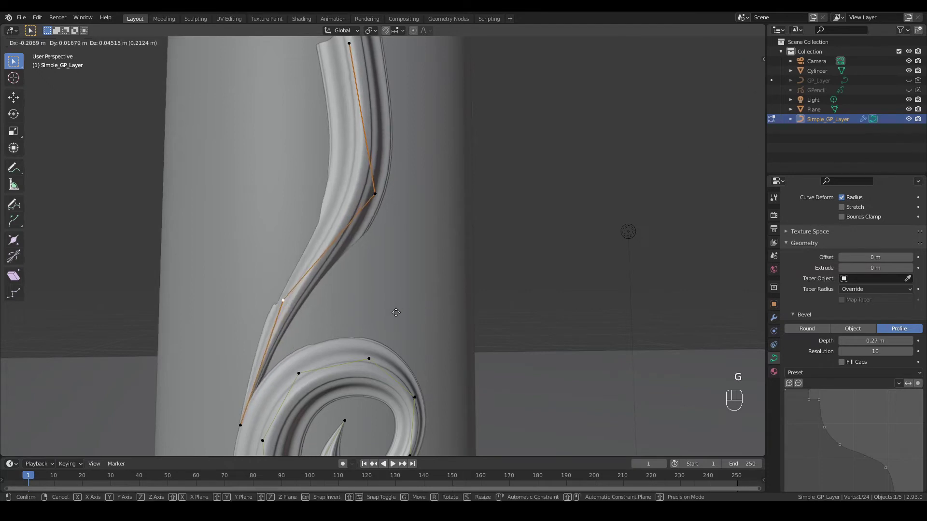
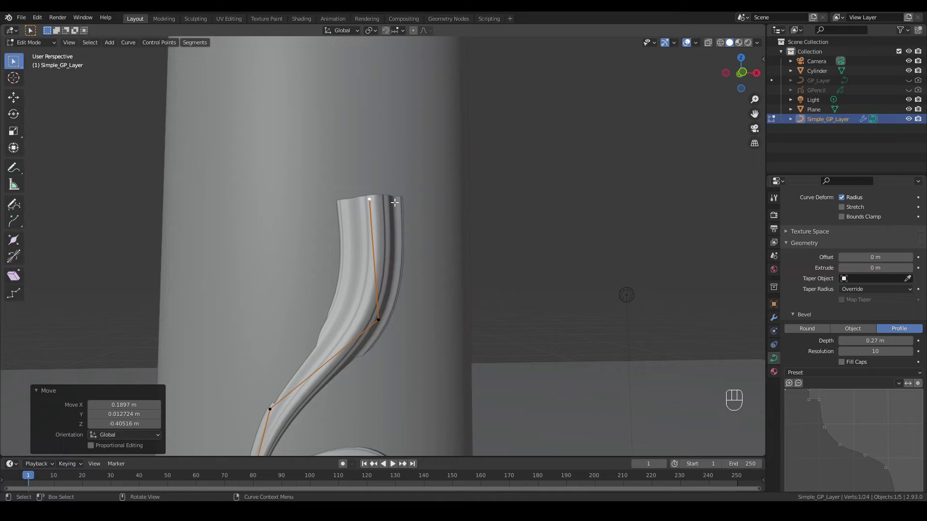
key("e")
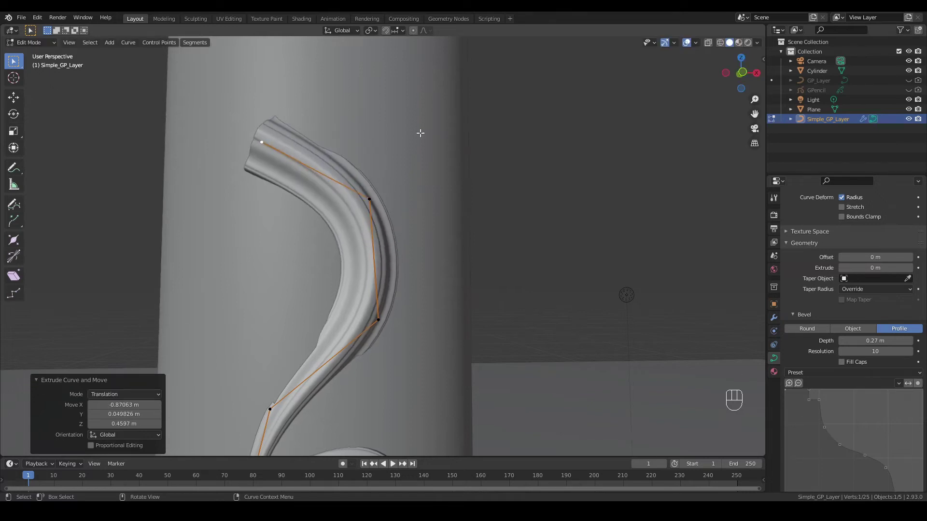
key("alt+s")
key("alt+s")
key("Tab")
left_click_drag(743, 92, 734, 102)
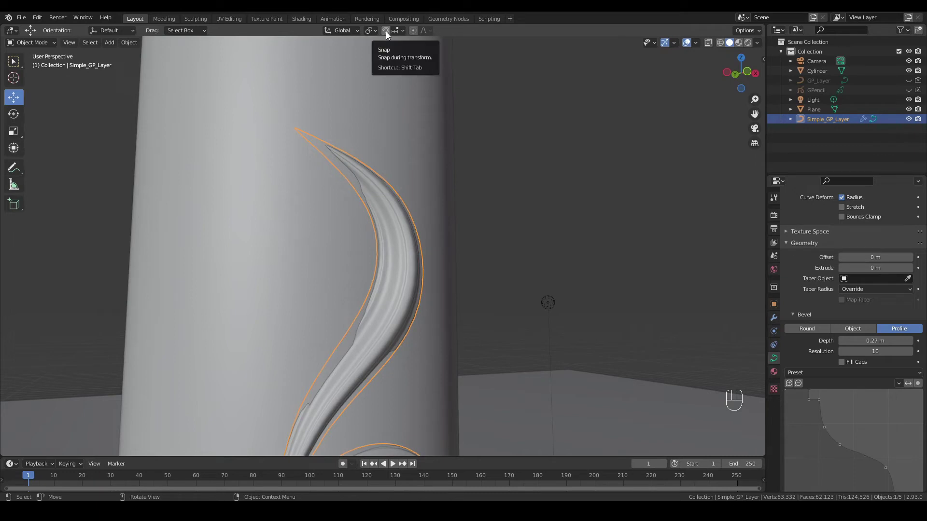
Enable snapping, then pull the top tip point inward against the column and taper its radius
left_click(389, 35)
left_click_drag(406, 34, 450, 227)
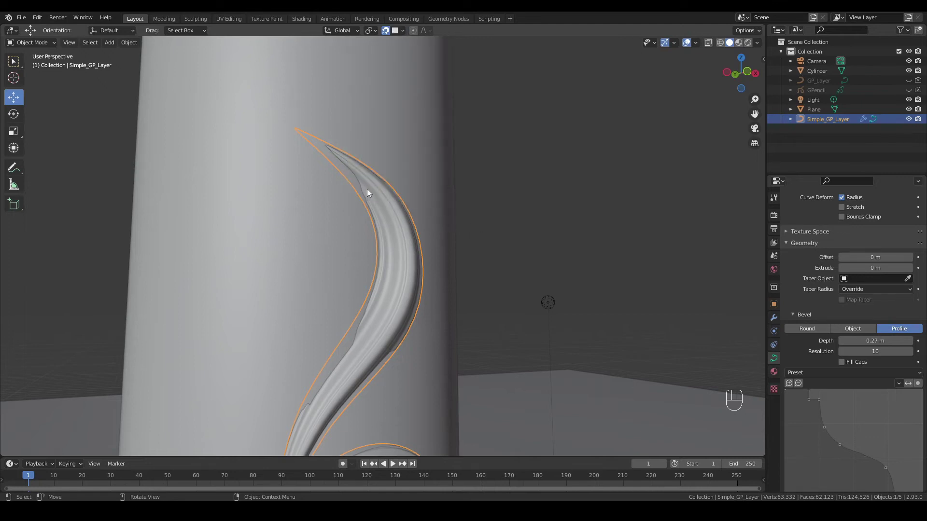
key("Tab")
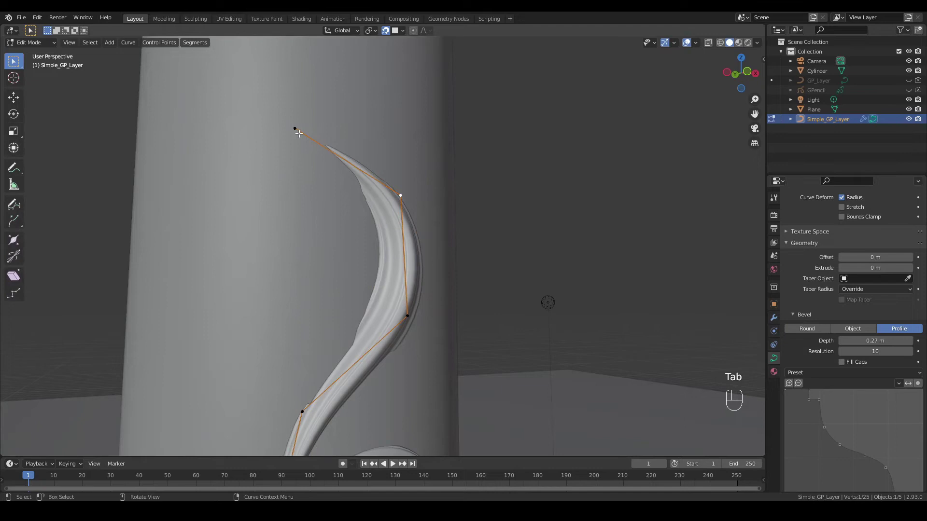
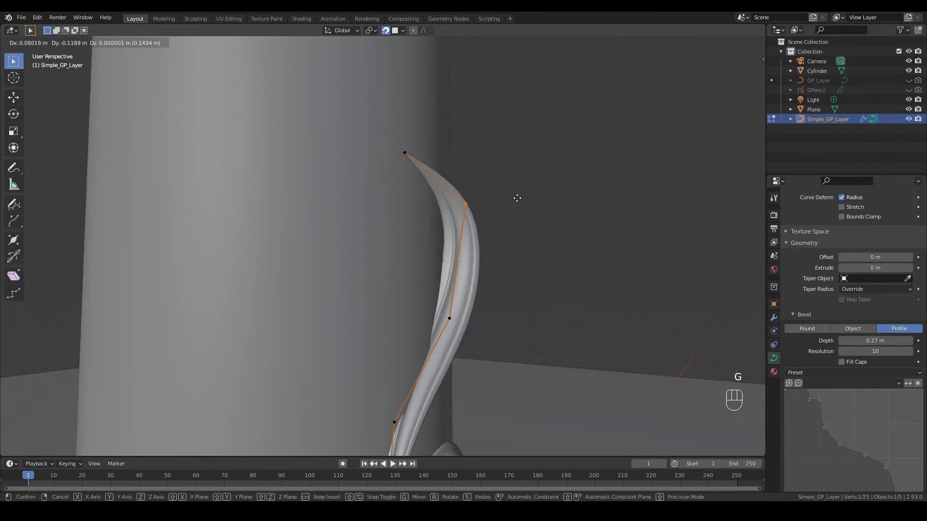
key("g")
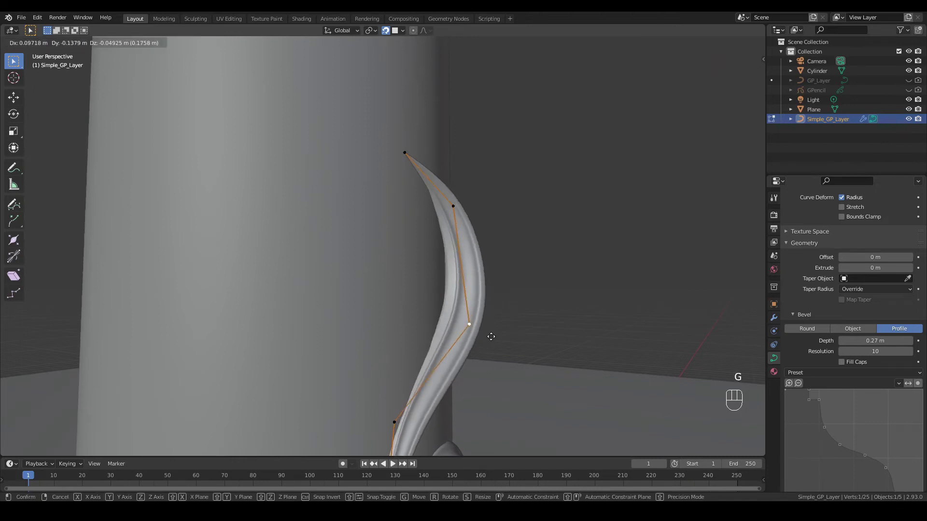
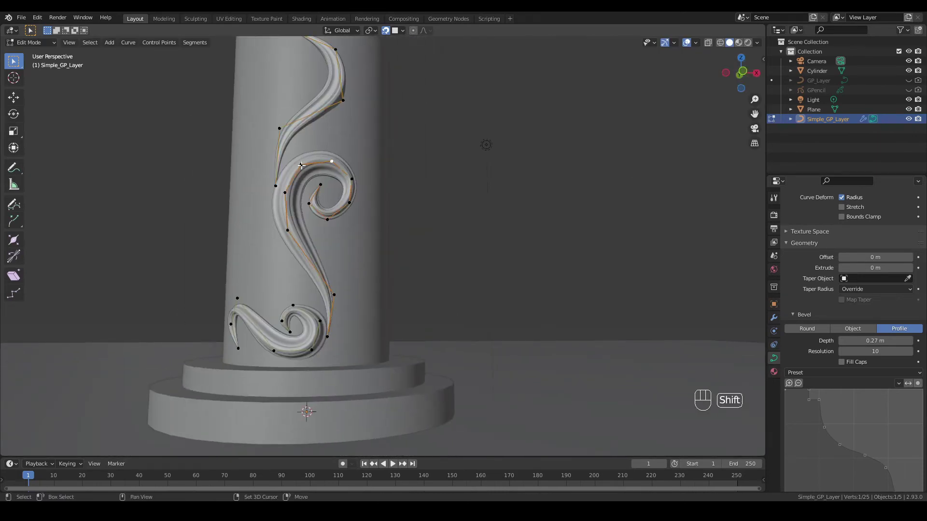
key("alt+s")
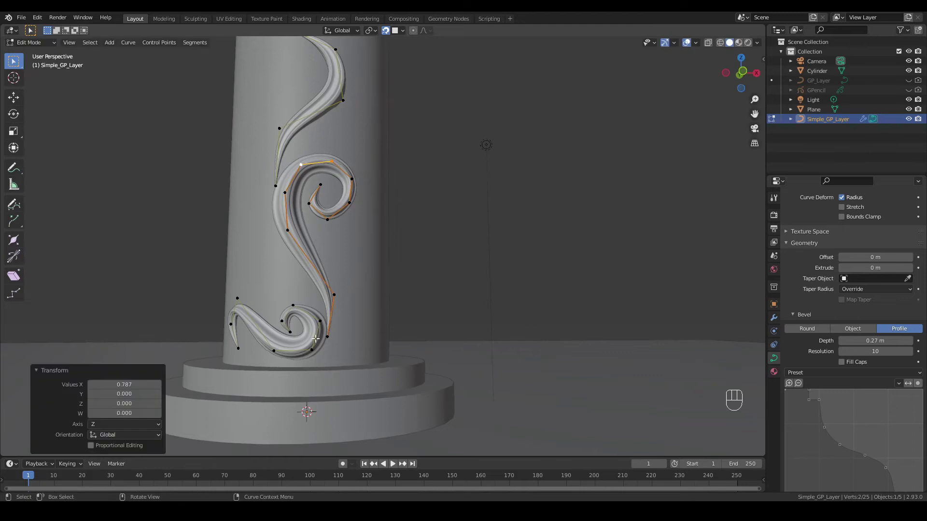
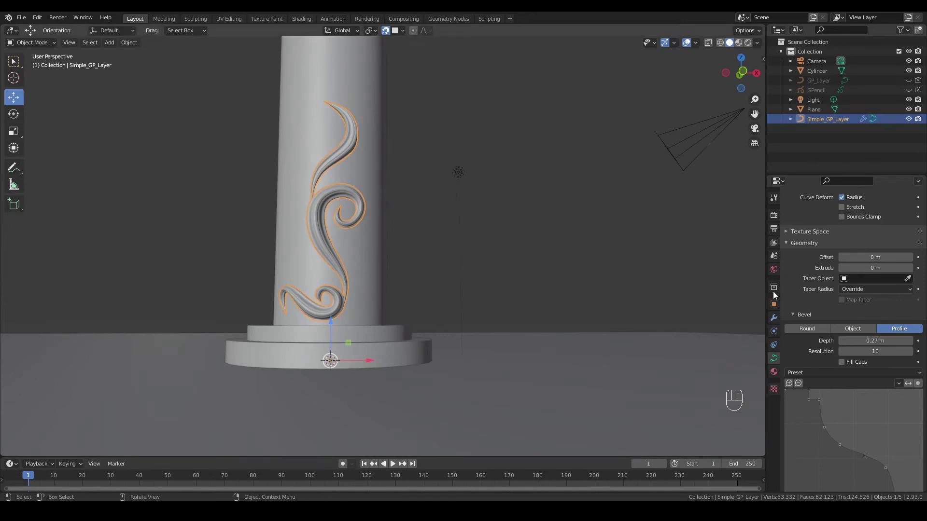
Add a Mirror modifier to the ornament curve so it duplicates symmetrically across the X axis
left_click(775, 324)
left_click_drag(803, 216, 765, 297)
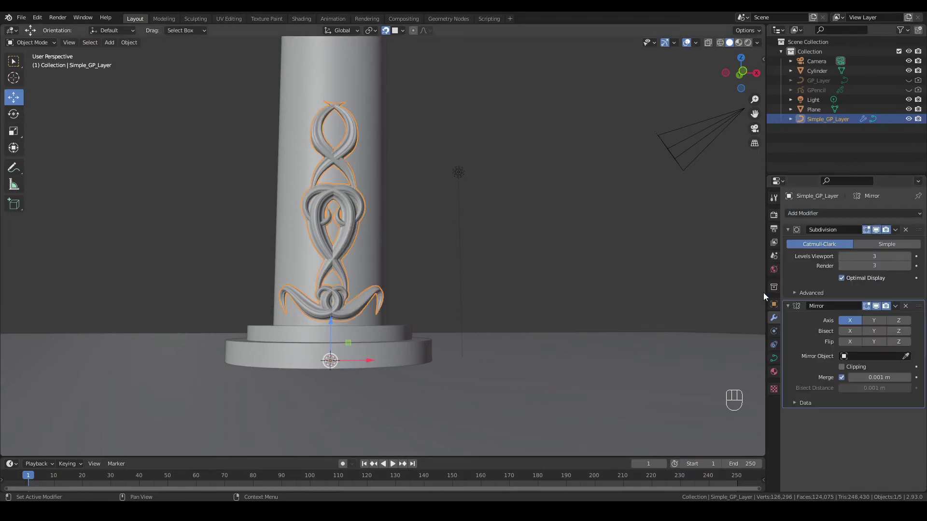
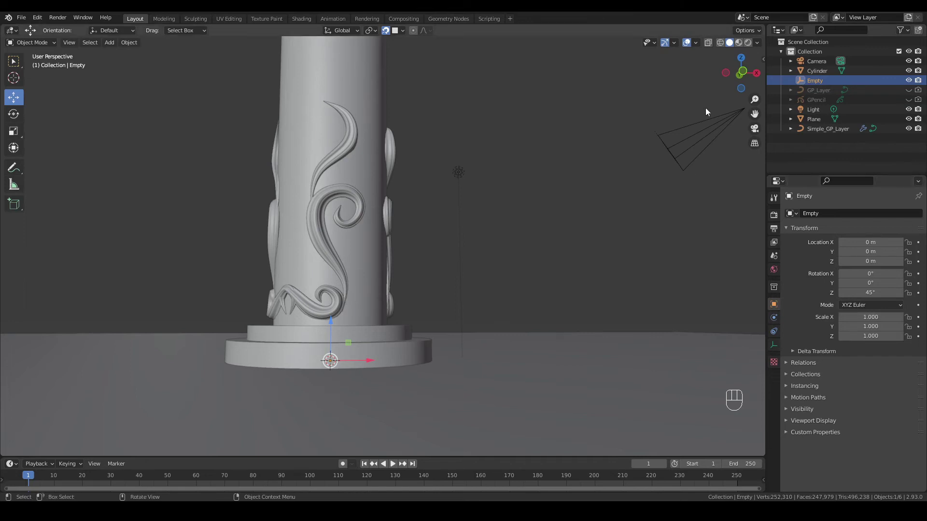
Set the rotated Empty as the Mirror Object with X, Y and Z axes so the scrolls repeat around the column
left_click_drag(748, 74, 745, 73)
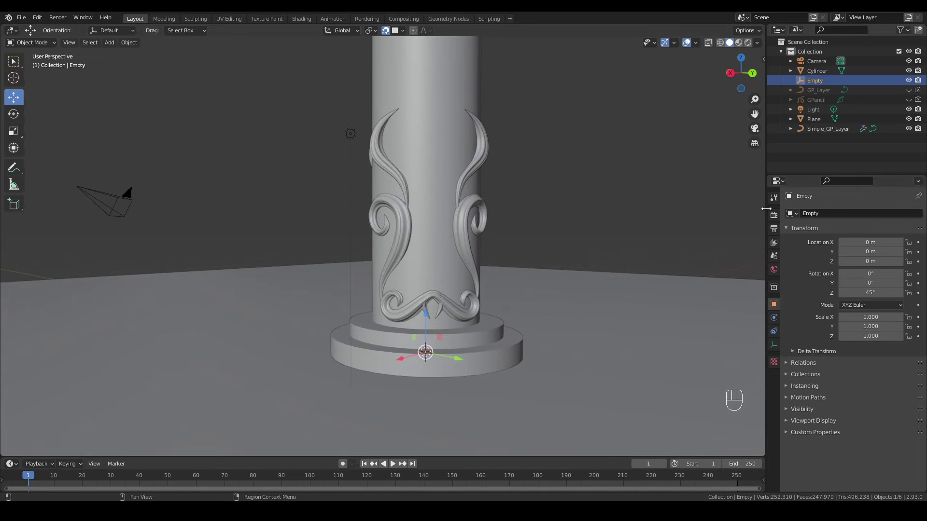
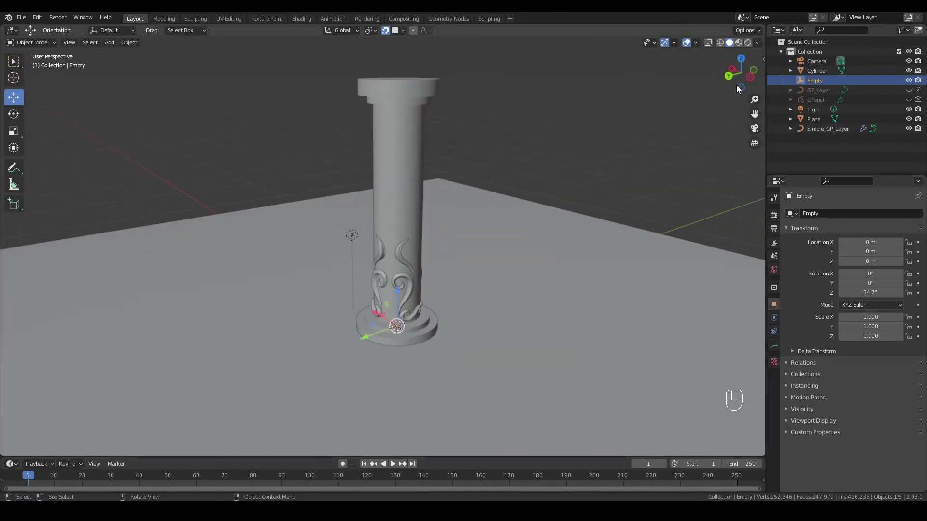
left_click_drag(743, 86, 586, 98)
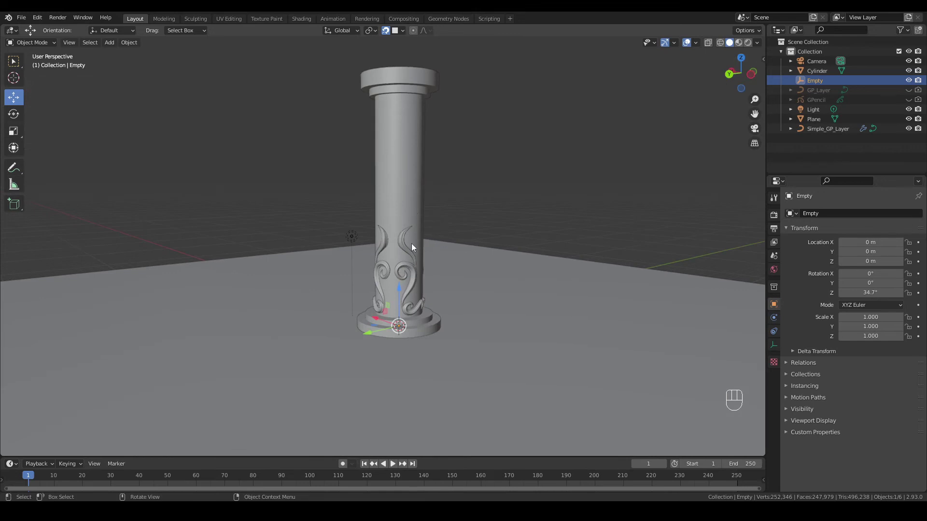
left_click(406, 247)
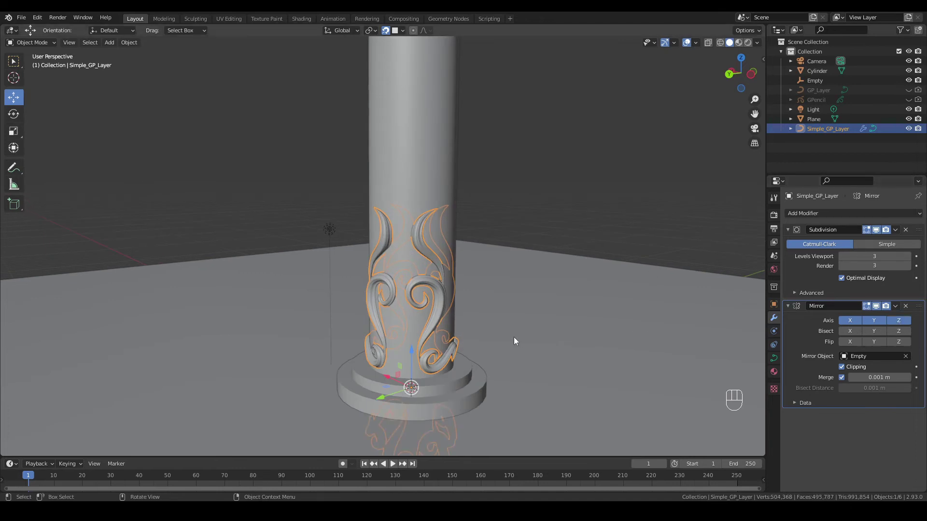
left_click(819, 82)
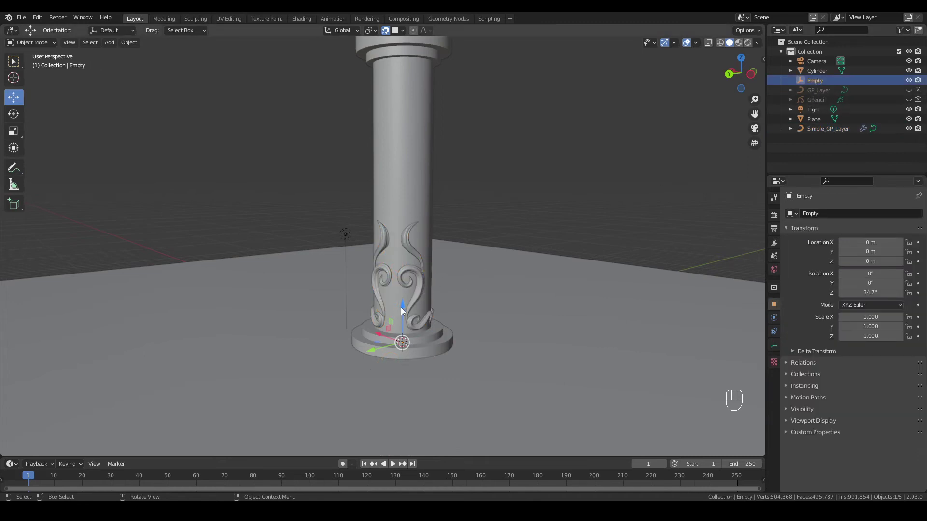
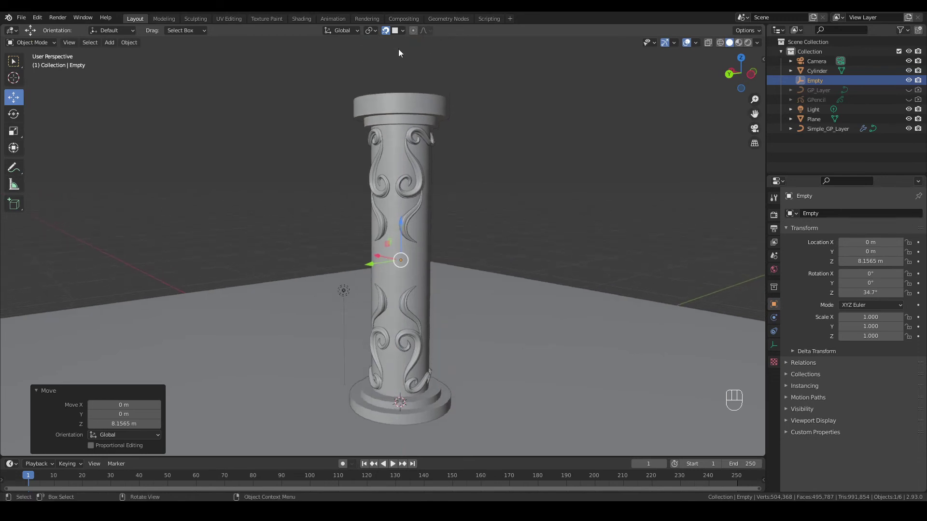
Disable snapping, switch the viewport to Material Preview shading, and select the column cylinder
left_click(389, 34)
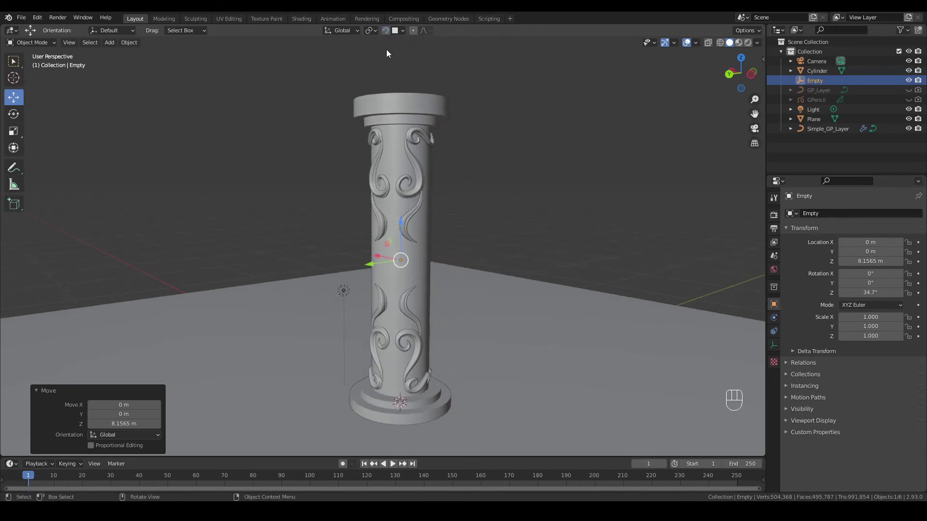
left_click_drag(403, 224, 496, 221)
left_click(540, 197)
left_click_drag(733, 75, 732, 76)
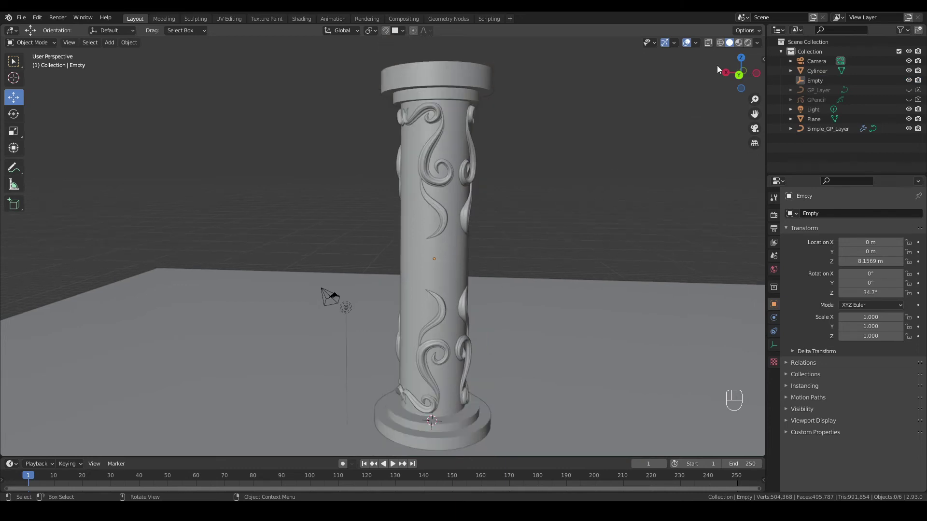
left_click(740, 47)
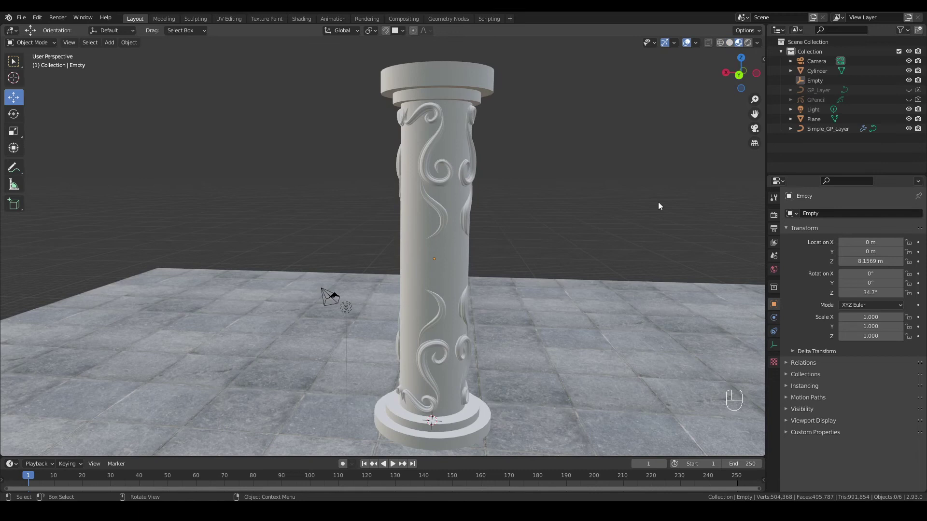
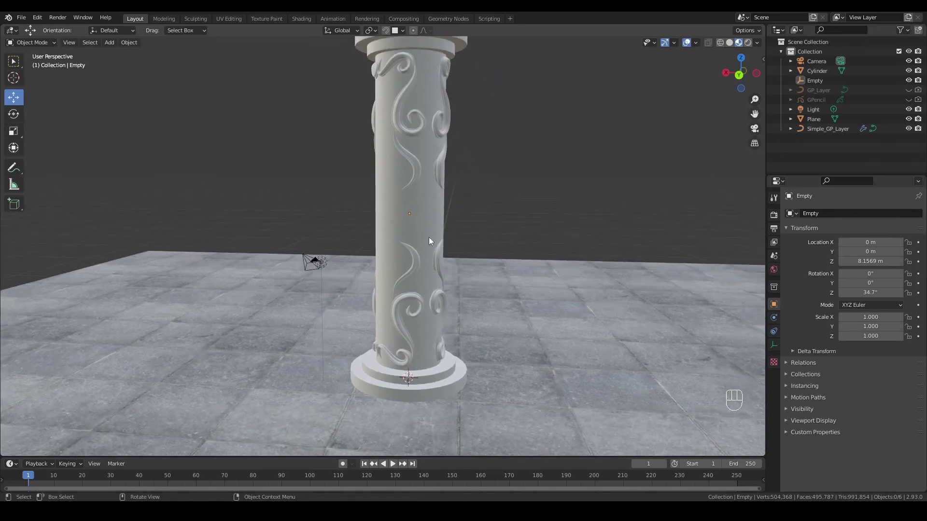
left_click(433, 230)
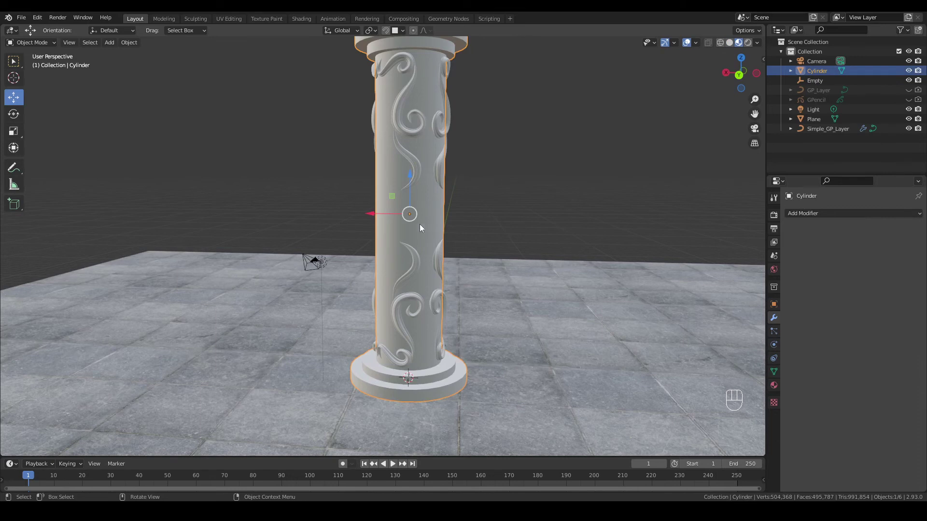
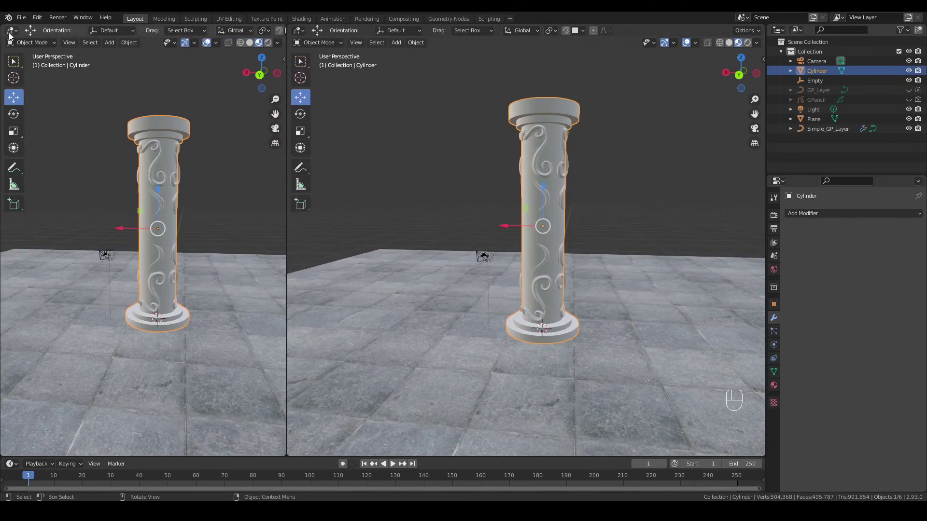
Split the left area into a Shader Editor and bring the column's material nodes into view
left_click_drag(12, 36, 32, 127)
key("v")
key("n")
left_click(771, 388)
left_click(250, 33)
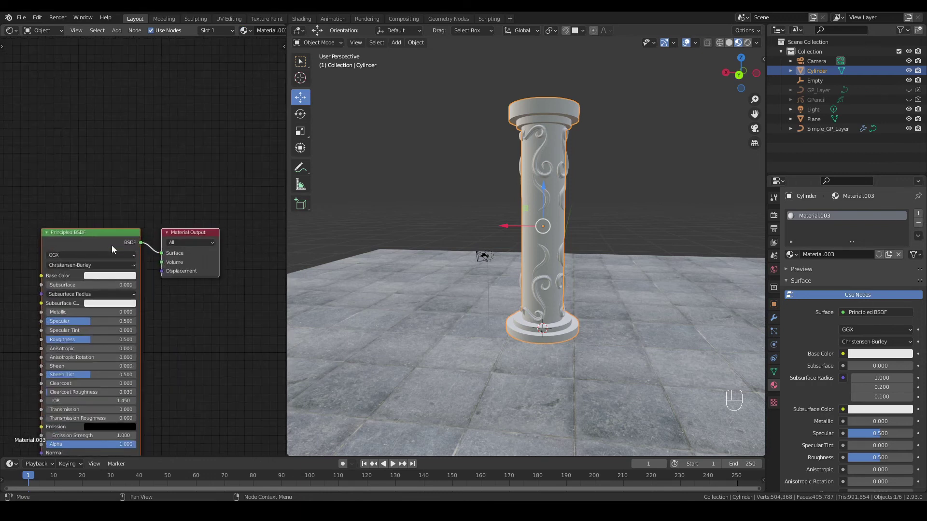
left_click_drag(132, 227, 173, 249)
left_click_drag(97, 238, 152, 161)
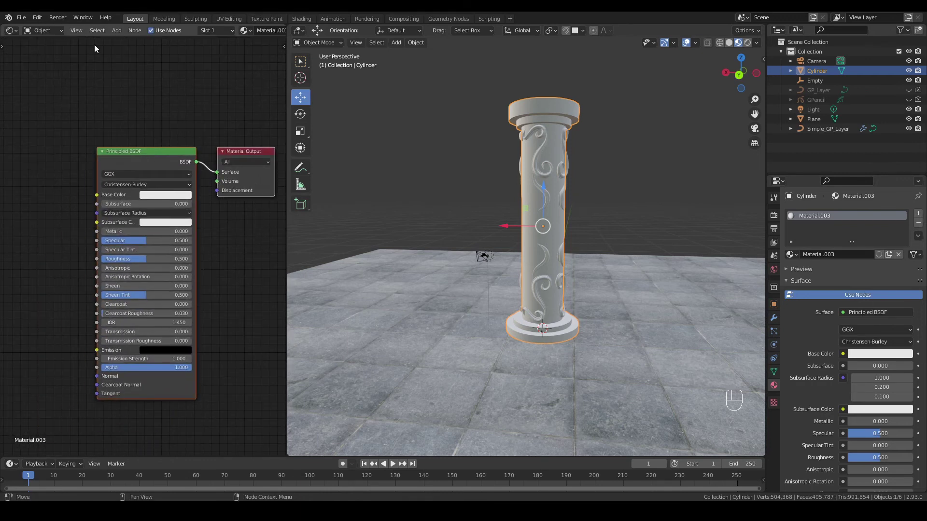
Add Ambient Occlusion and ColorRamp nodes, feeding AO Color through the ramp into Base Color
left_click_drag(120, 35, 35, 183)
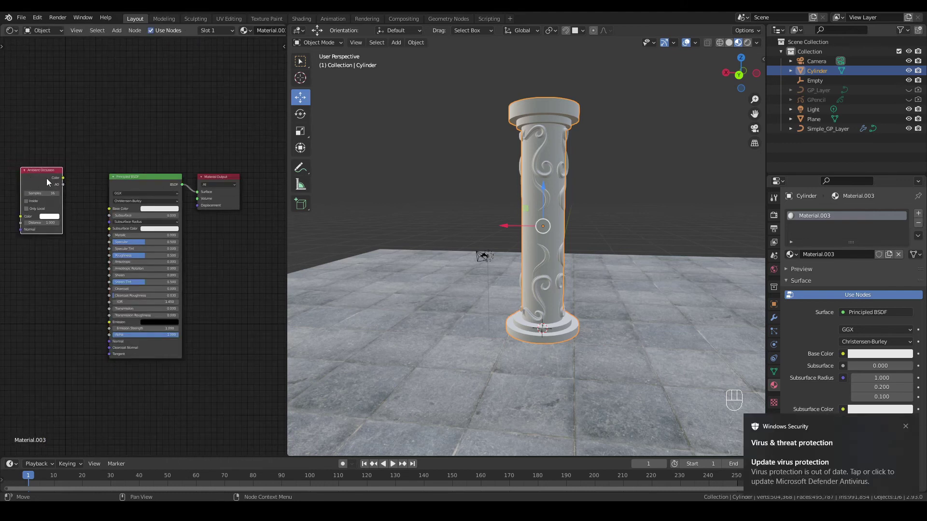
left_click_drag(174, 177, 213, 191)
left_click(176, 171)
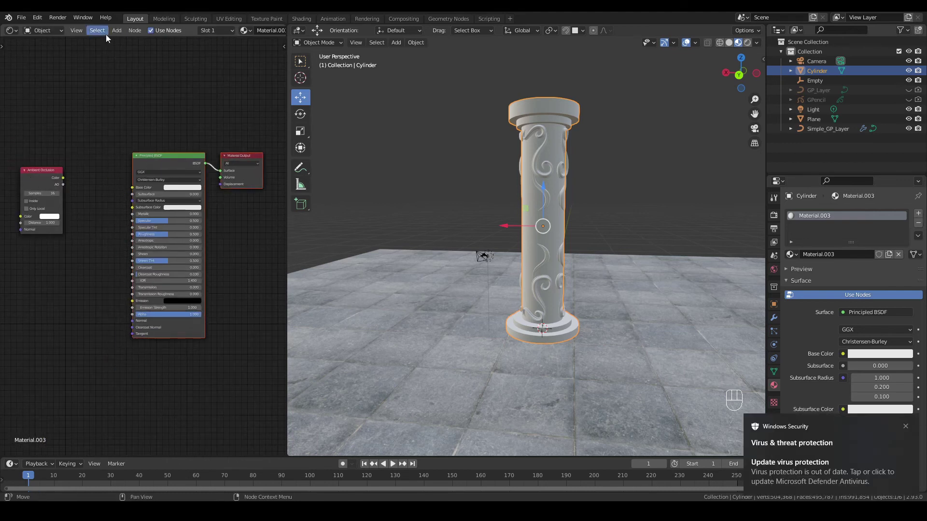
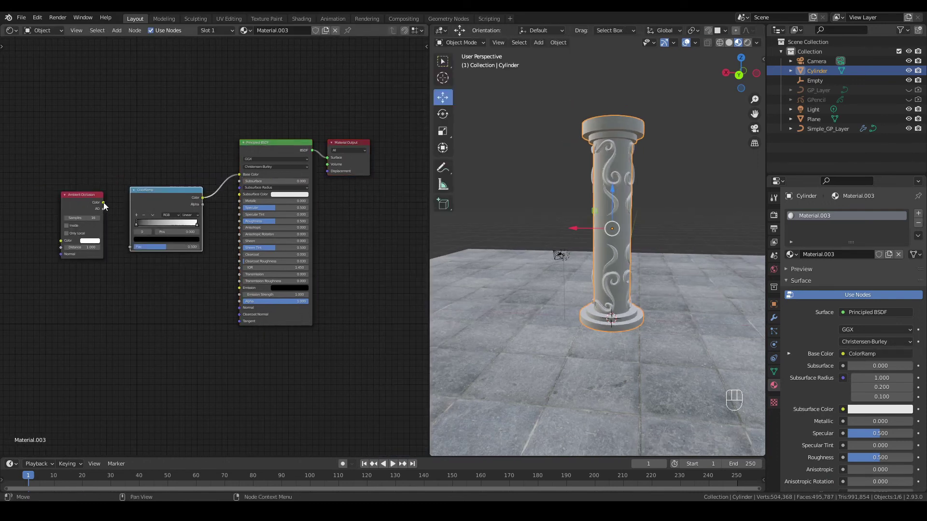
left_click_drag(112, 207, 137, 251)
Set the colour ramp's stops to greens so the column is tinted green
left_click(196, 228)
left_click(196, 246)
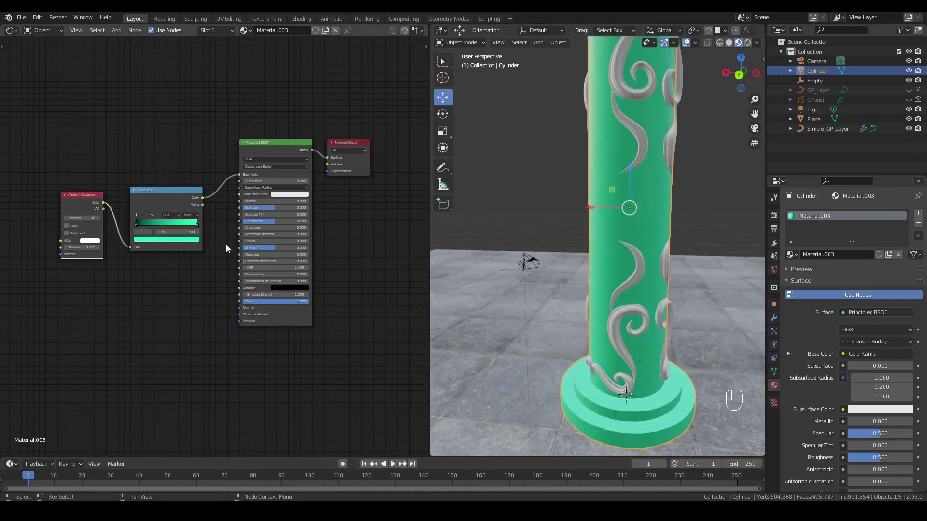
left_click(137, 230)
left_click(138, 227)
left_click(142, 244)
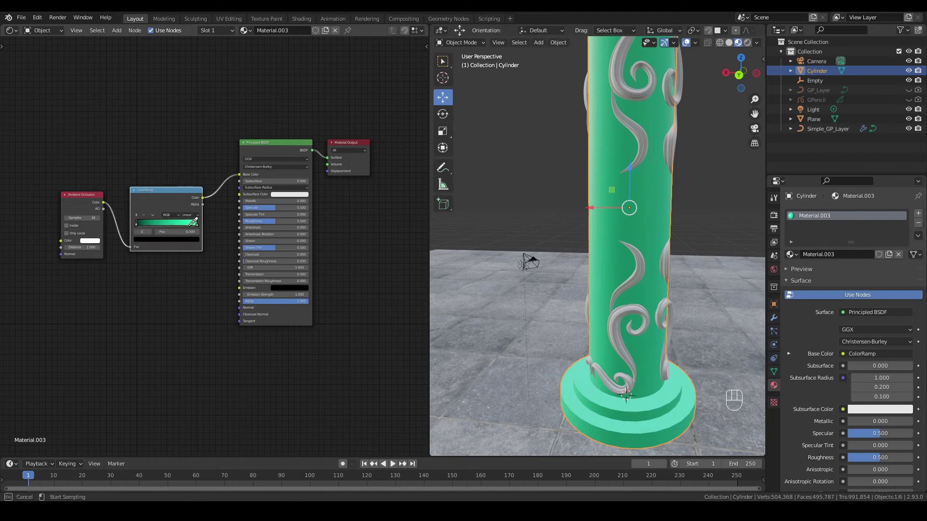
left_click(186, 244)
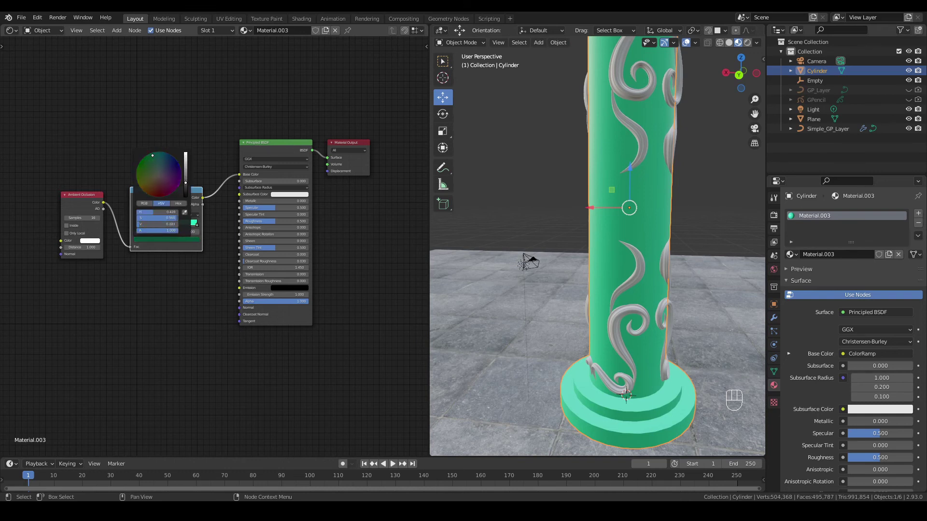
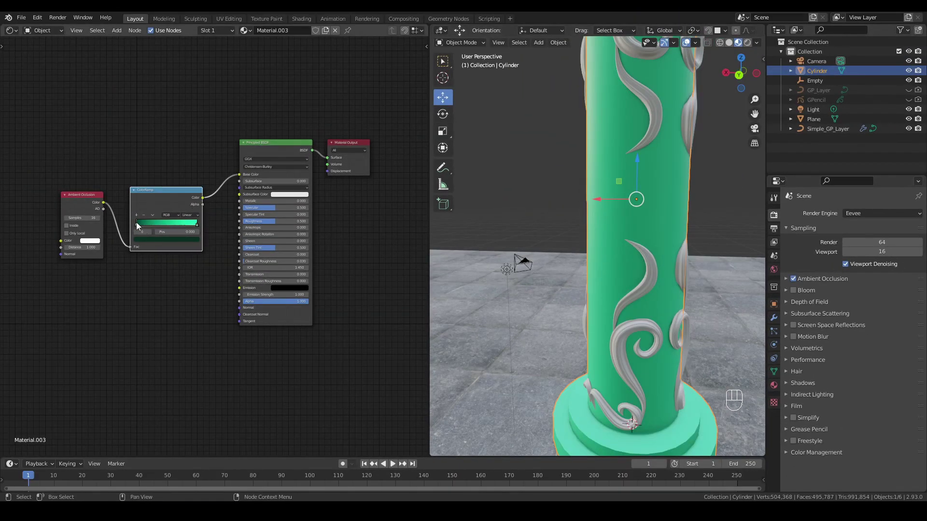
Give the Simple_GP_Layer ornaments a new glossy blue material with raised Metallic and lowered Roughness
left_click_drag(138, 227, 623, 188)
left_click_drag(739, 80, 740, 81)
left_click(587, 142)
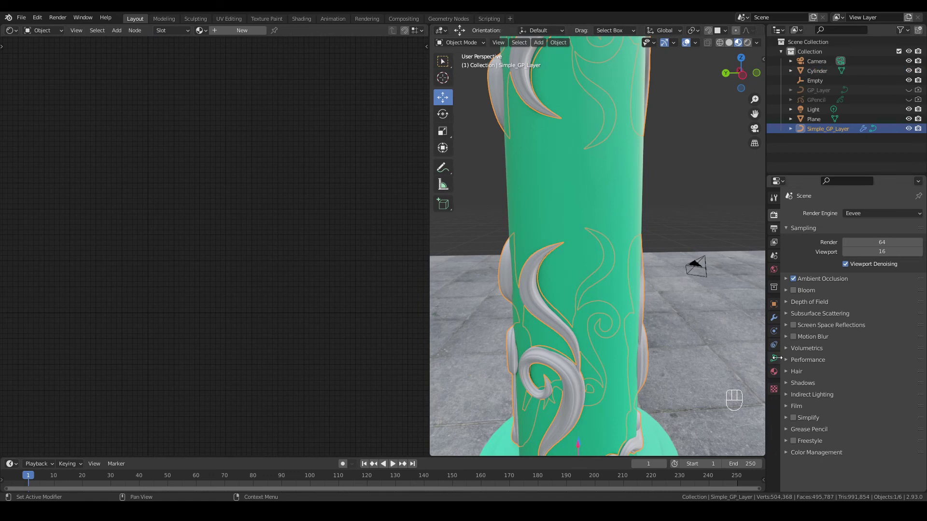
left_click(775, 376)
left_click_drag(841, 256, 867, 344)
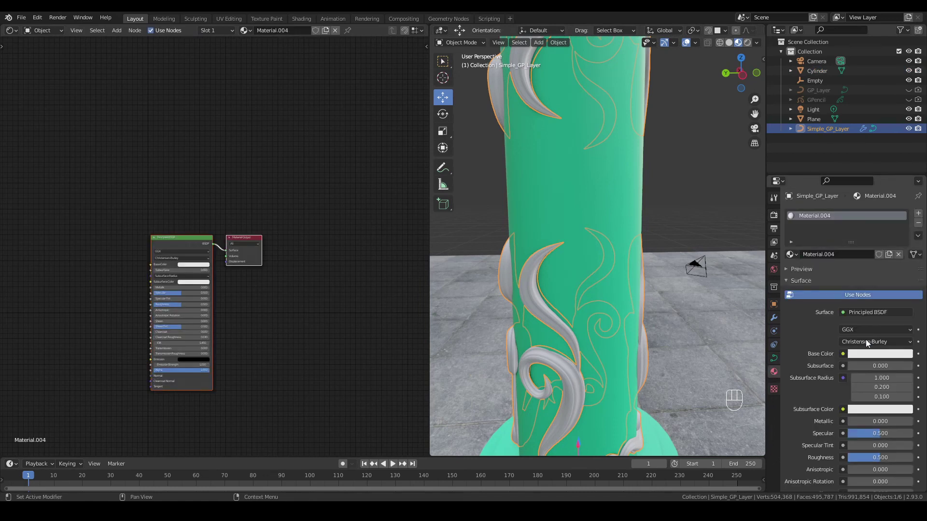
left_click(874, 360)
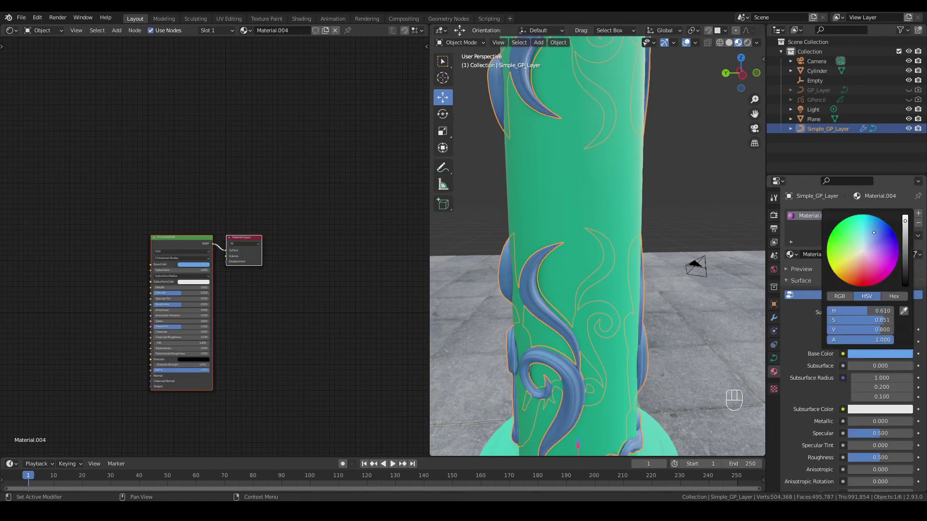
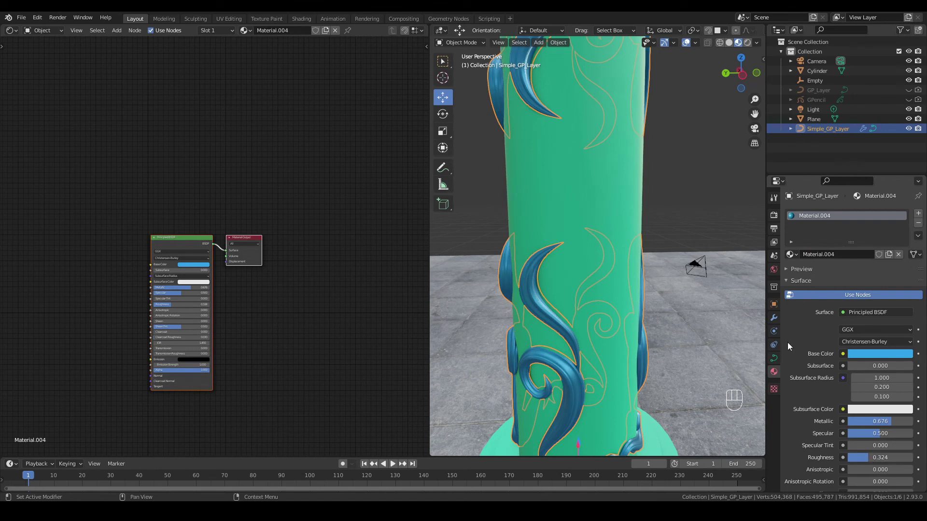
Enable Screen Space Reflections in the Eevee render settings
left_click(776, 219)
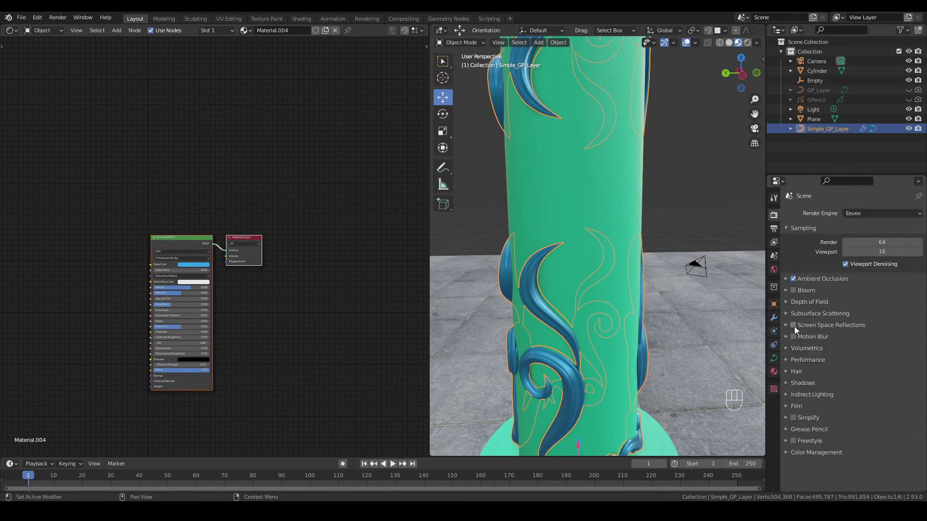
left_click(796, 331)
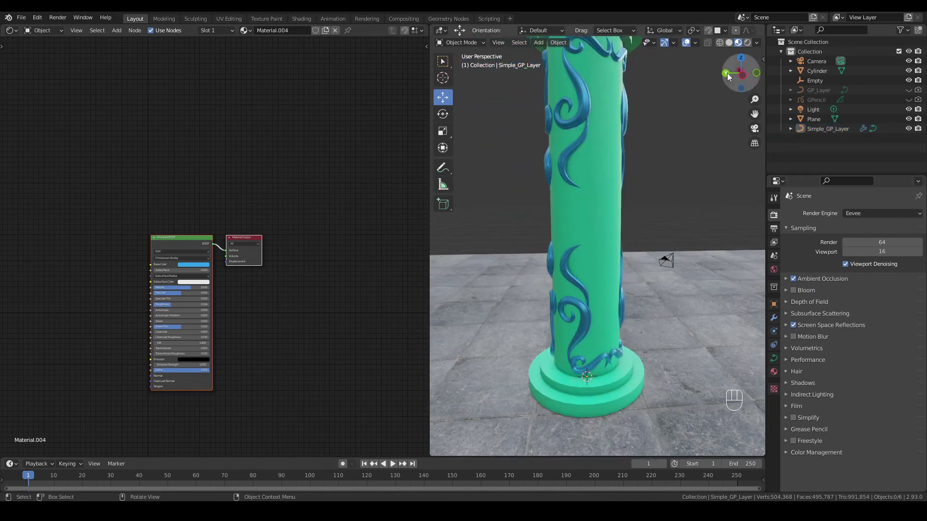
Add an Environment Texture to the World shader and load the forest HDRI as the background
left_click_drag(52, 36, 46, 57)
left_click_drag(119, 34, 62, 255)
left_click(144, 256)
left_click(99, 273)
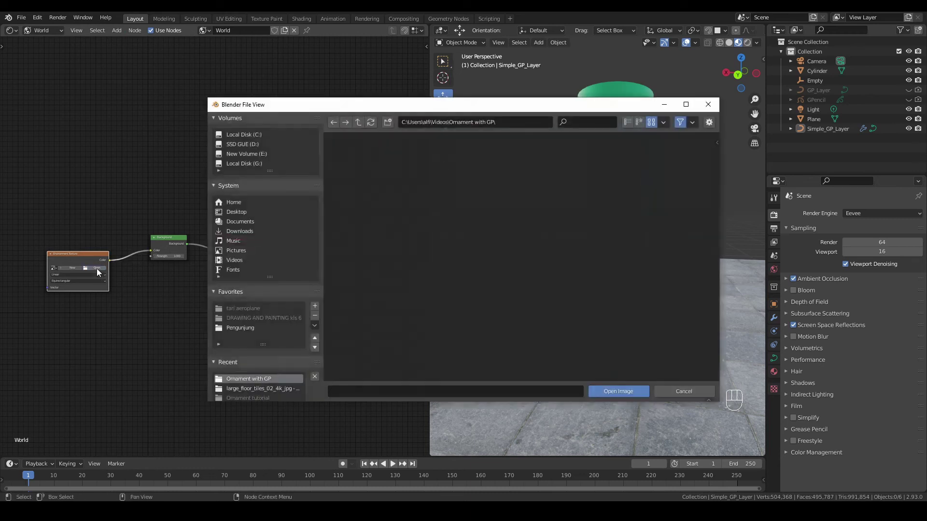
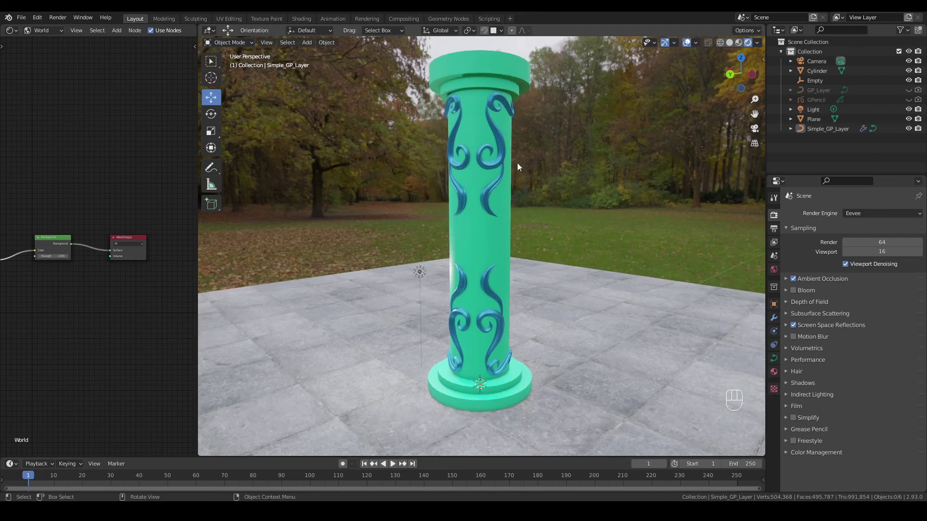
Convert the ornament object into a mesh
left_click(481, 233)
left_click(502, 161)
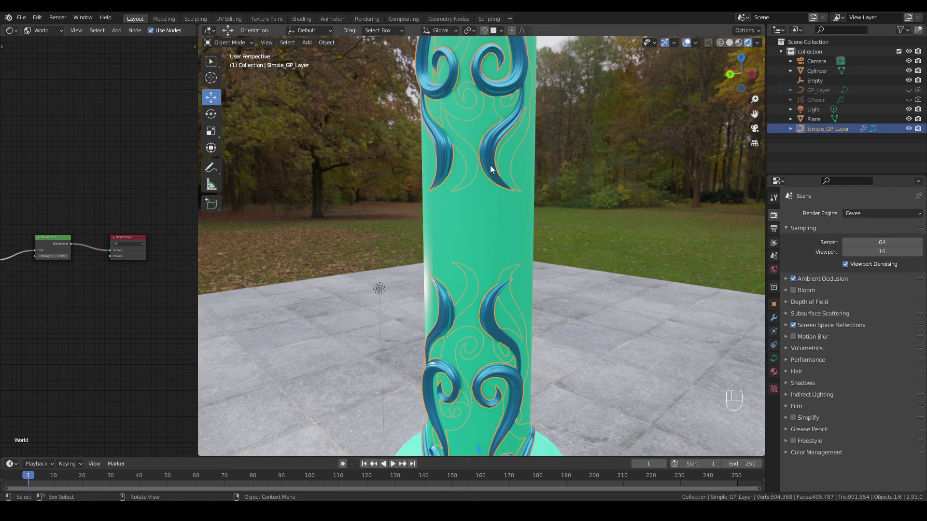
Join the scroll ornaments and the Cylinder column into a single object with Ctrl+J
left_click_drag(492, 169, 533, 180)
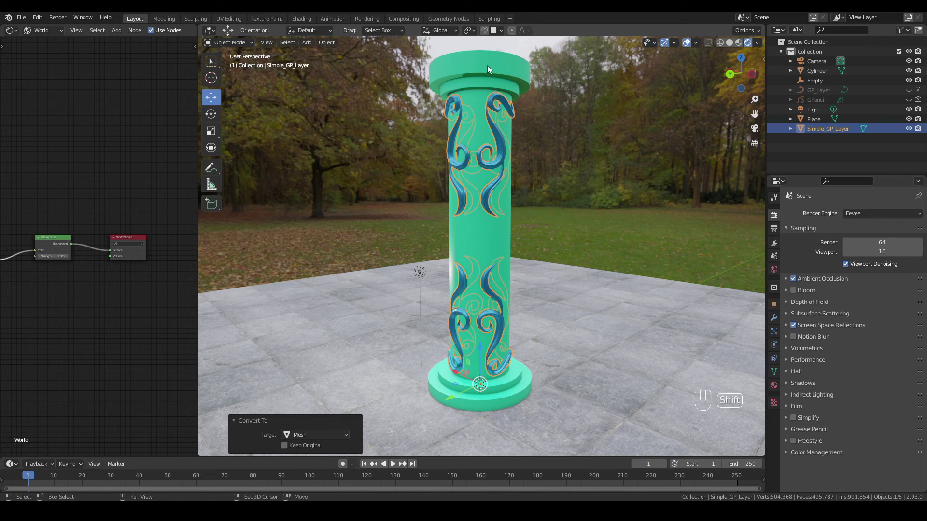
left_click(489, 70)
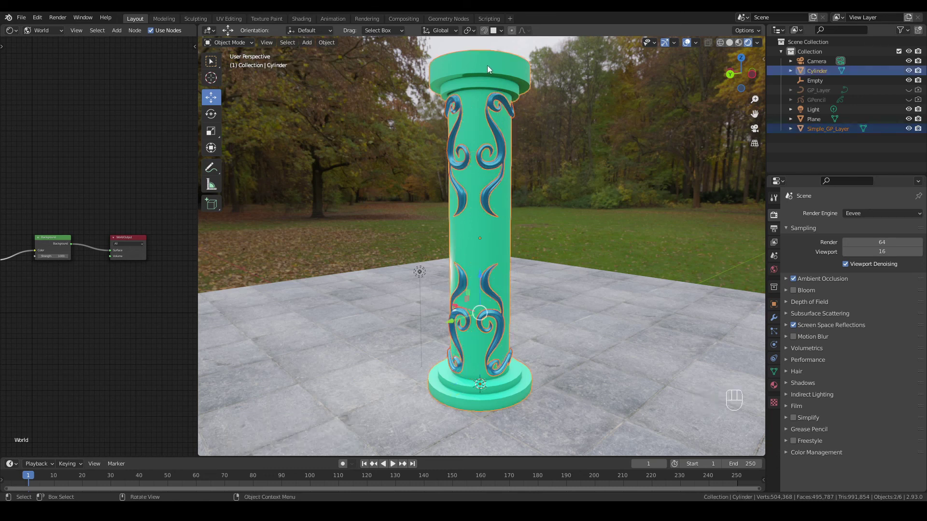
left_click_drag(329, 46, 341, 137)
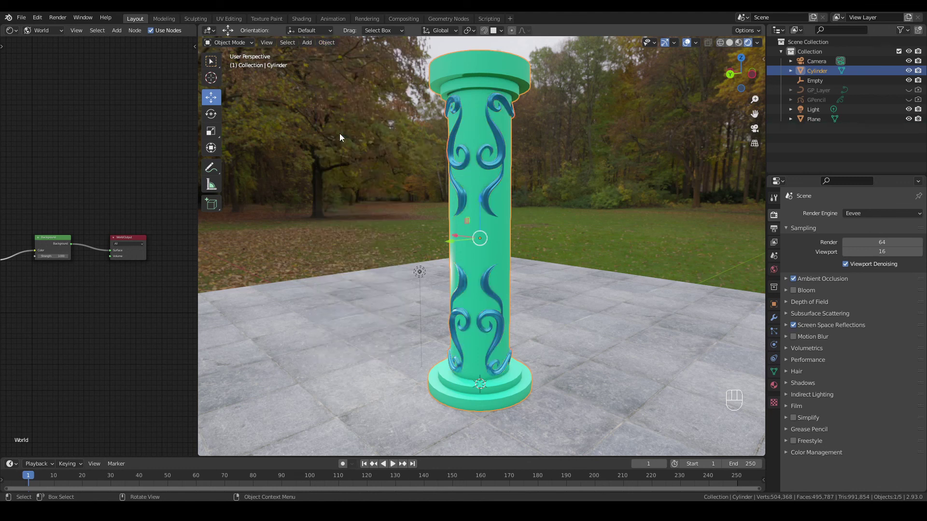
left_click(496, 170)
left_click(498, 170)
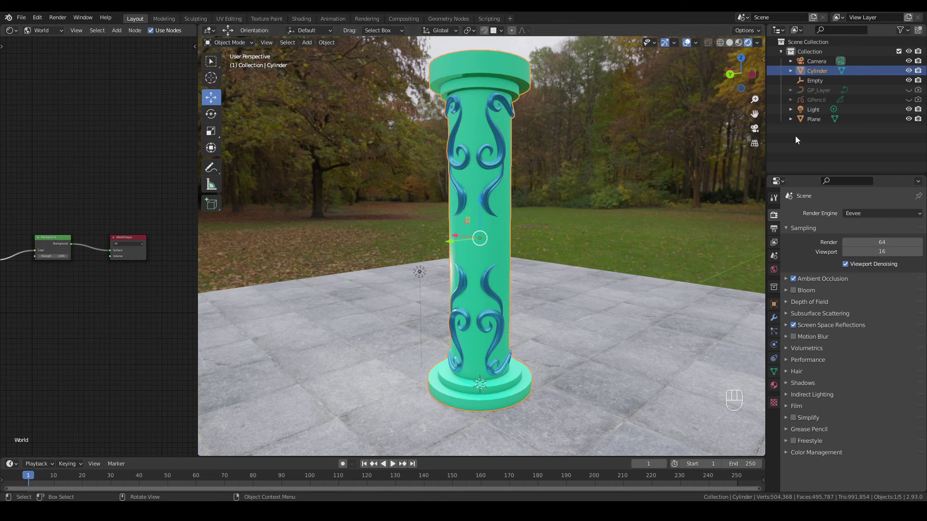
Move the joined column about -1.58 m back along the Y axis
left_click(820, 74)
left_click_drag(820, 158, 816, 116)
left_click(818, 73)
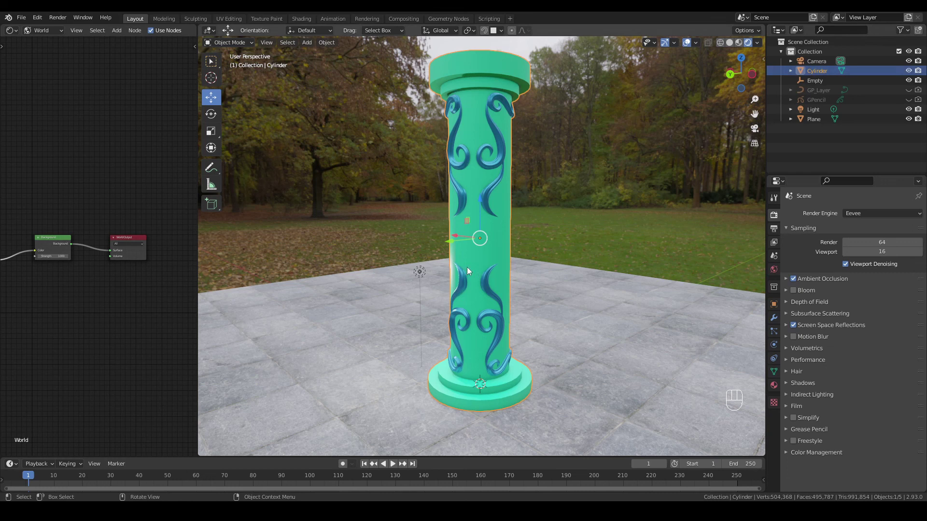
left_click_drag(448, 243, 471, 260)
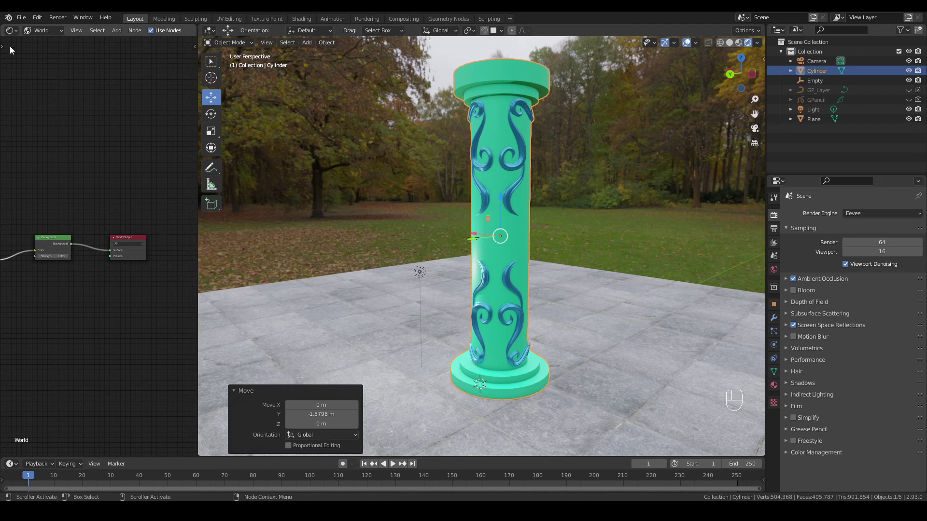
In a split viewport, give the column an Array modifier with Count 4 and Relative Offset X 2.0
left_click_drag(11, 35, 16, 58)
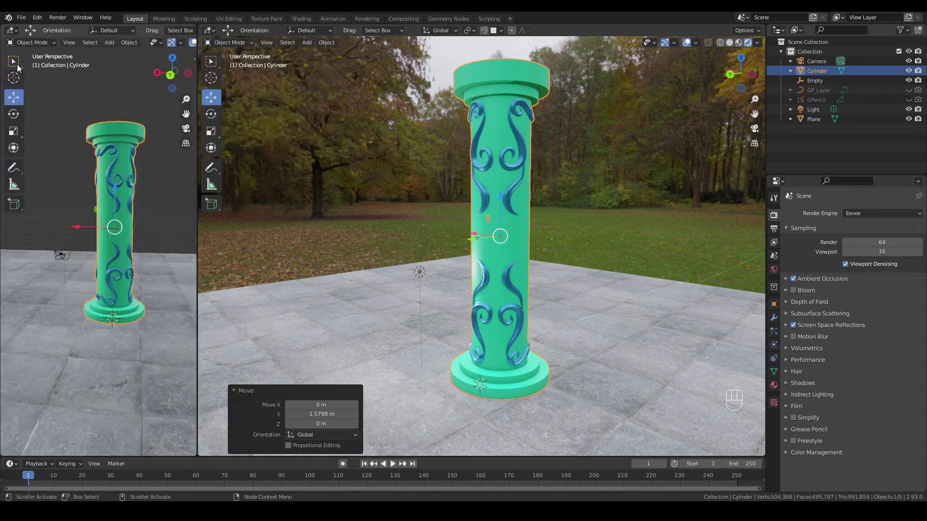
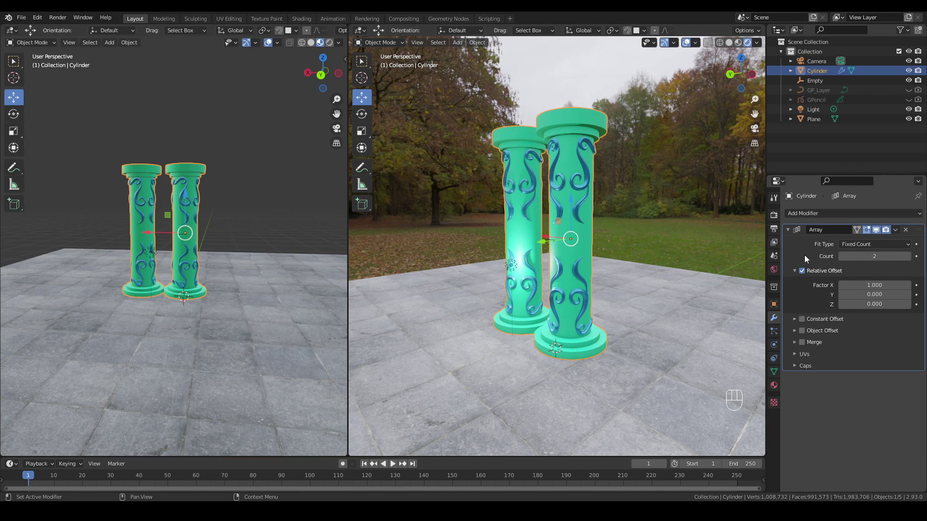
left_click(910, 261)
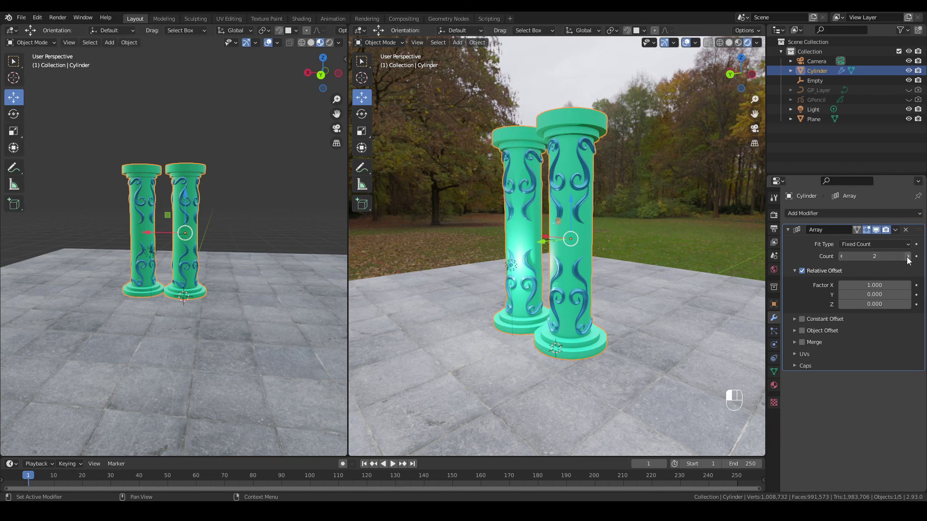
left_click(909, 261)
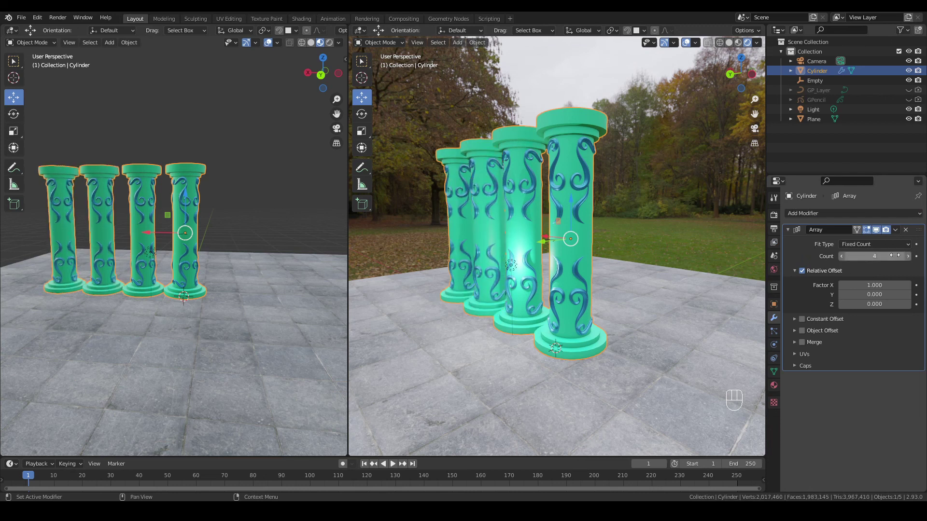
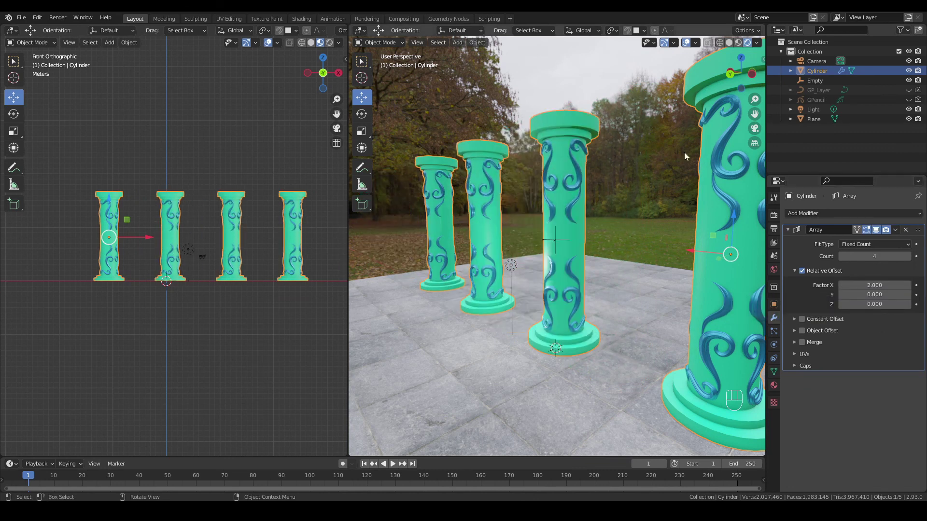
Add a cube above the pillar row and scale it along X into a long thin block
left_click(734, 79)
left_click(666, 317)
left_click_drag(744, 91, 657, 226)
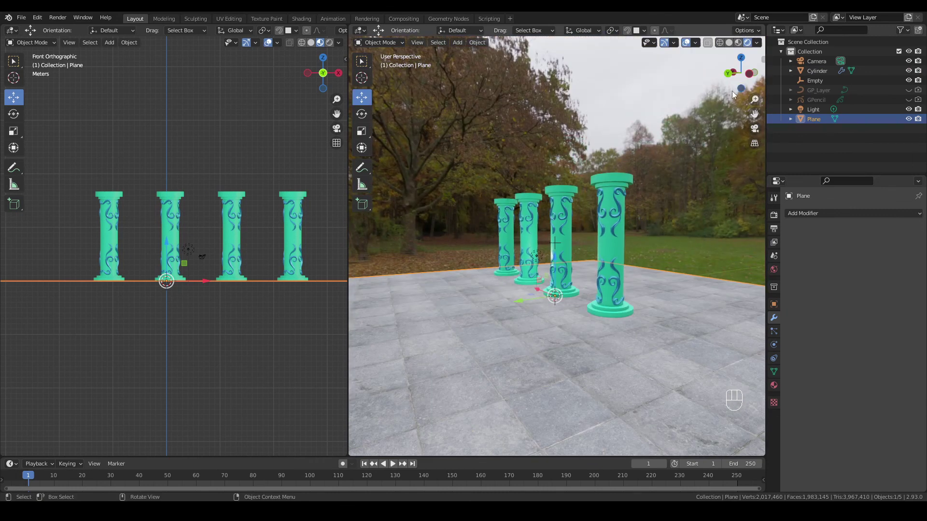
left_click_drag(743, 92, 744, 93)
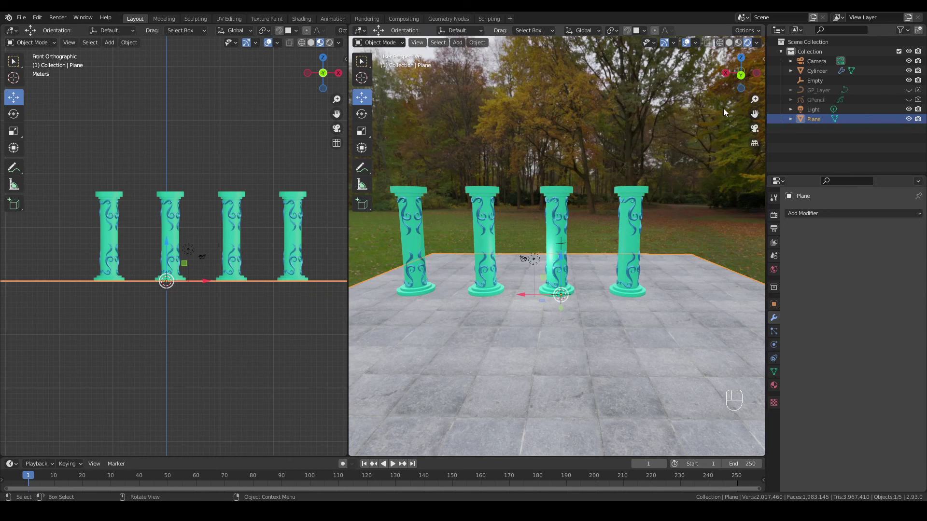